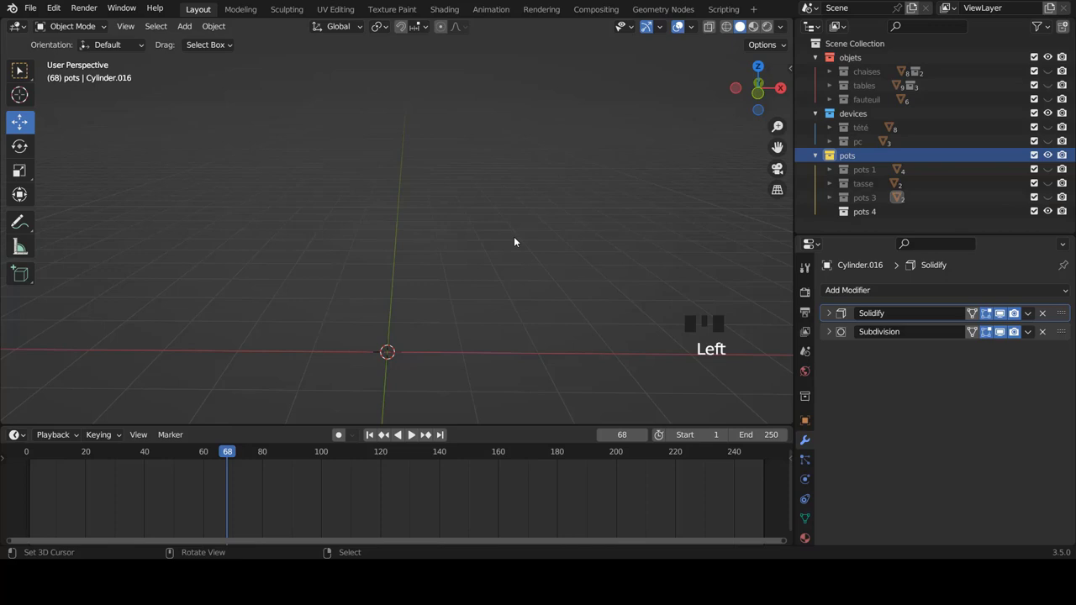
- Switch to Front Orthographic view and reach the Mesh submenu of the Add menu
key(KP_1)
scroll(down, 3)
click(904, 380)
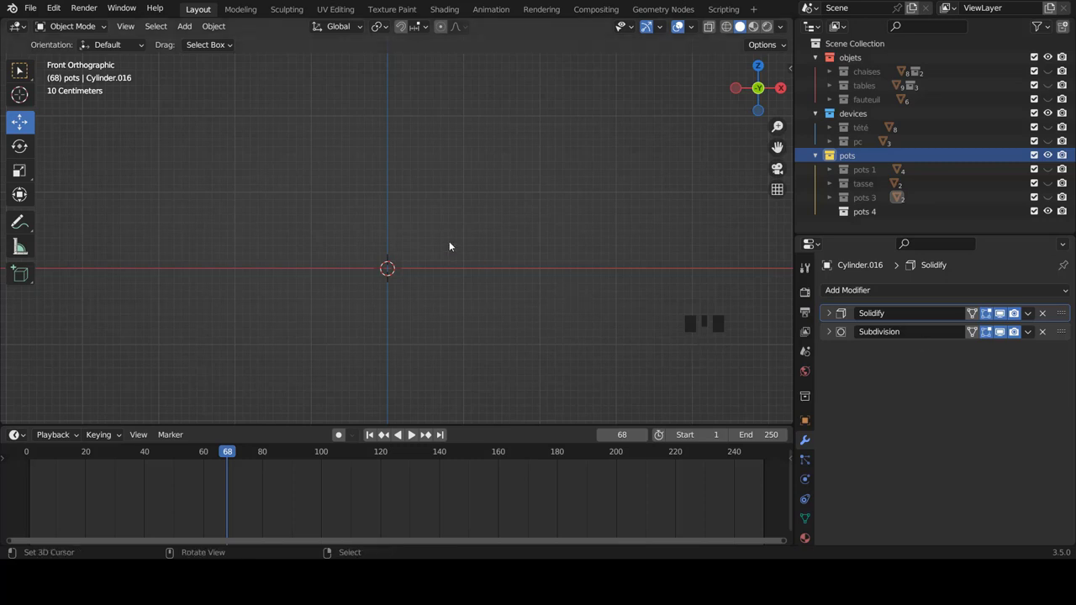
click(782, 371)
- Add a cylinder, then extrude its top ring upward and scale it inward to about 0.566 for a tapered neck
key(shift+a)
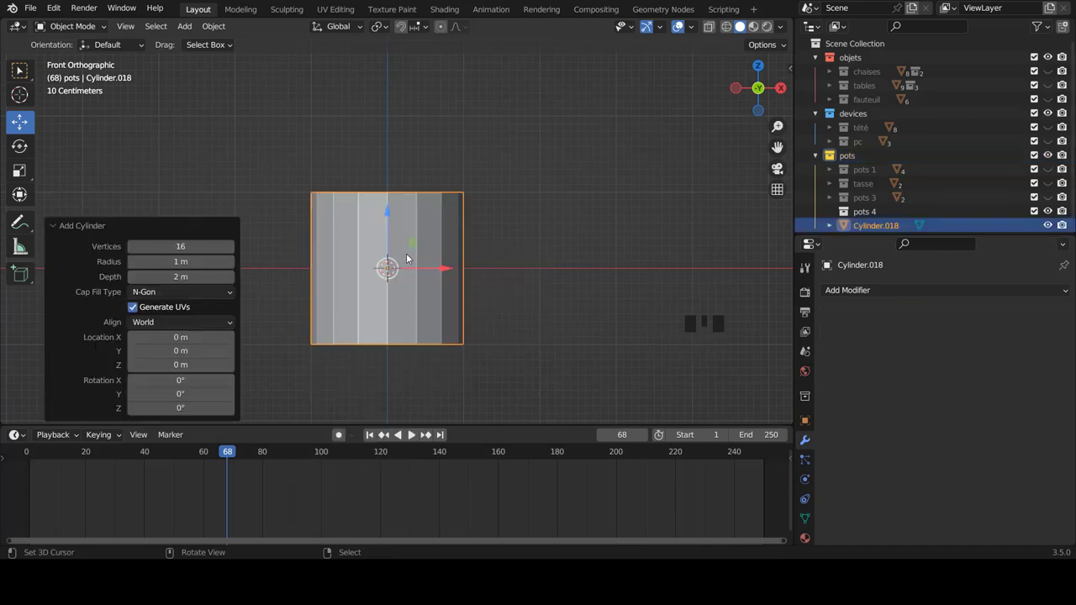
scroll(down, 3)
key(Tab)
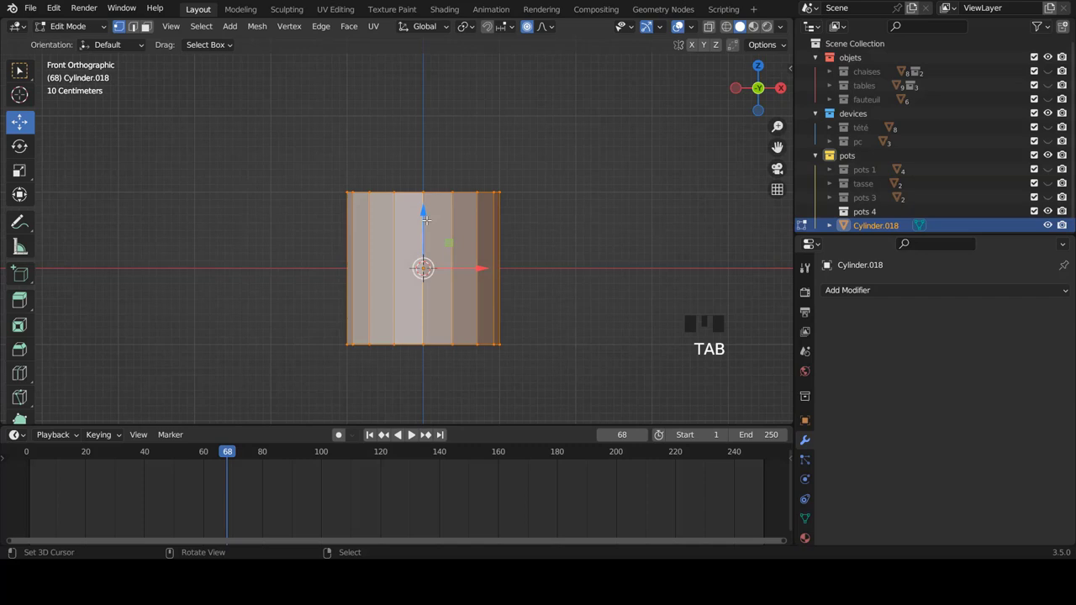
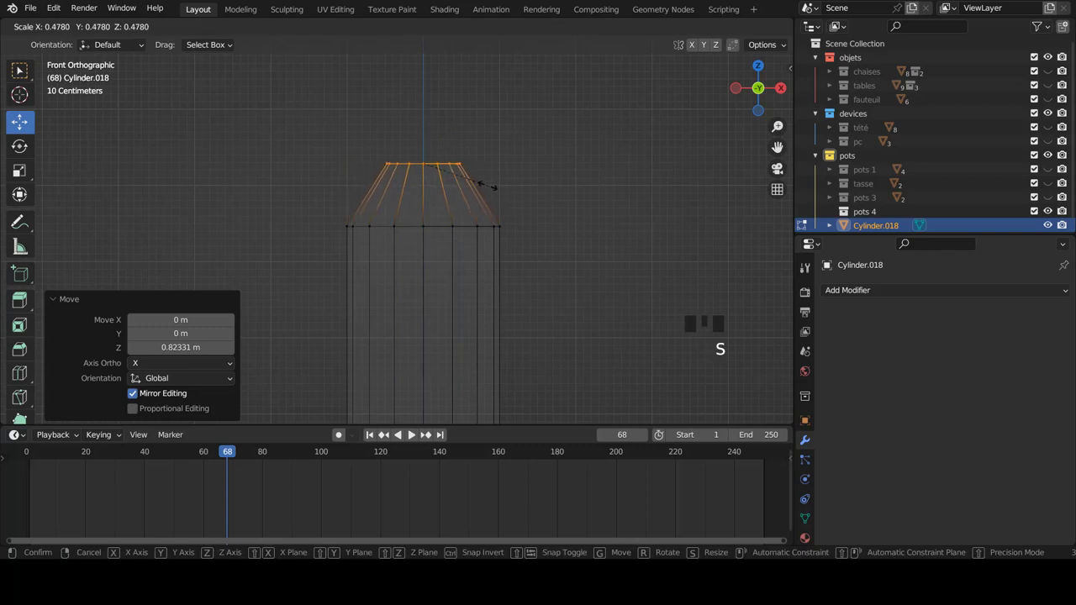
scroll(down, 3)
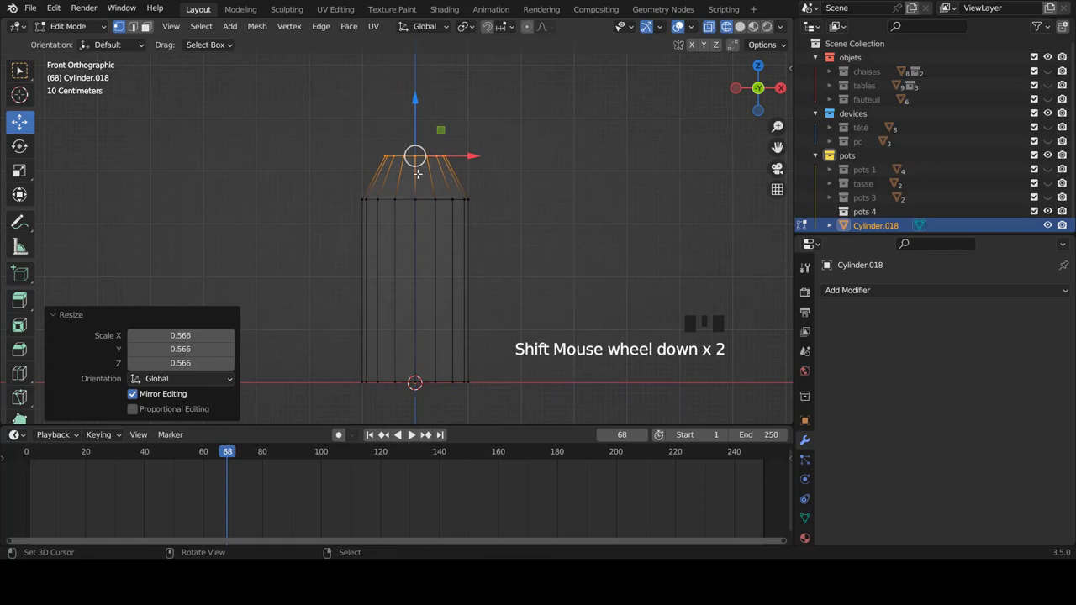
- Fatten the whole vase mesh outward and widen the bottom ring to about 1.072
key(a)
key(a)
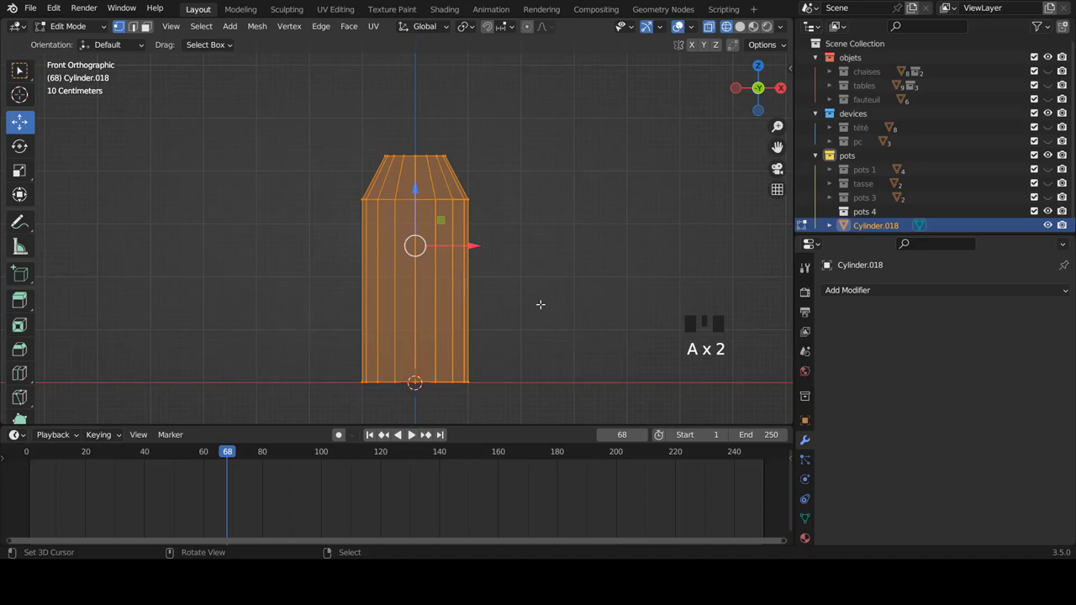
key(alt+s)
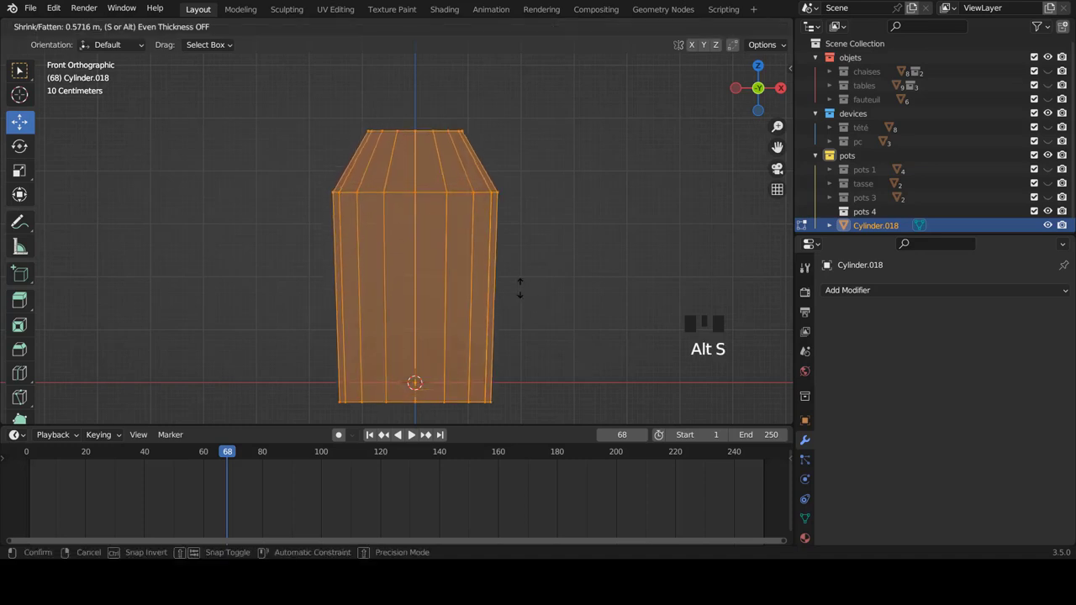
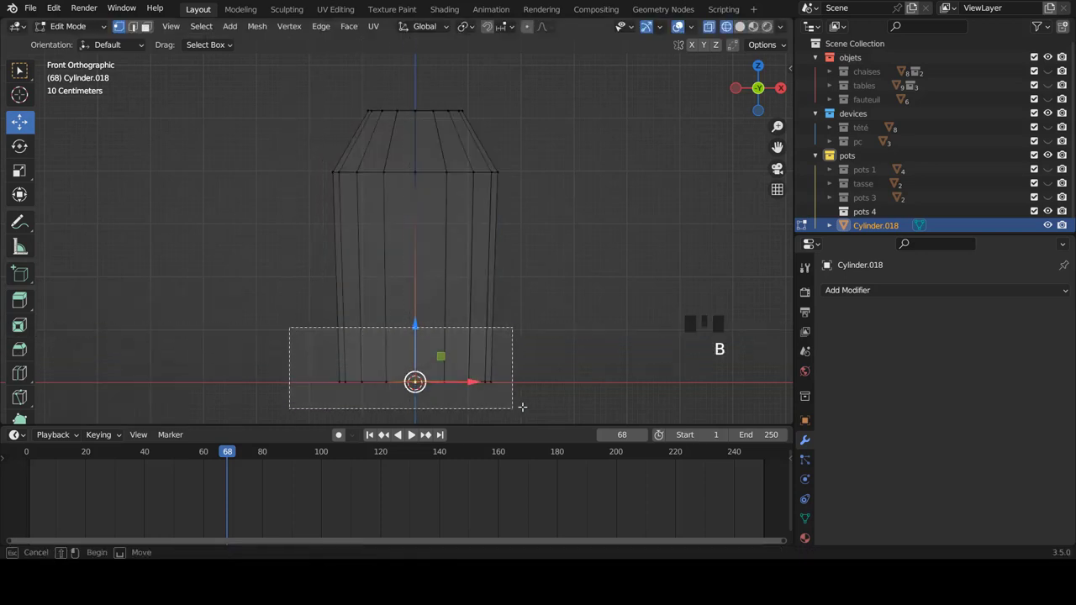
key(s)
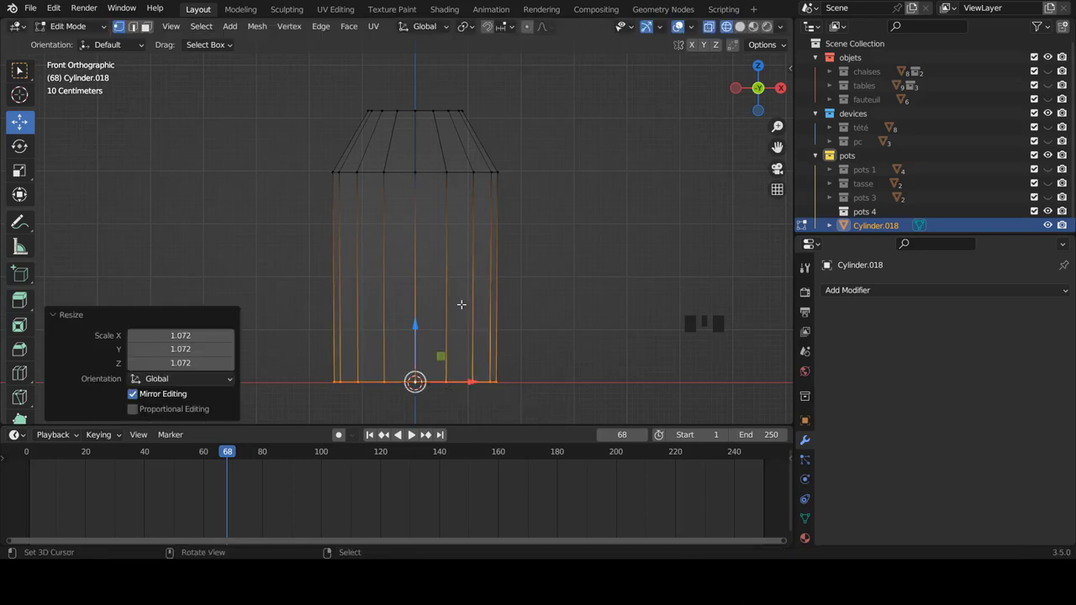
- Add a mid-height edge loop and scale it out for a gentle bulge in the body
key(ctrl+r)
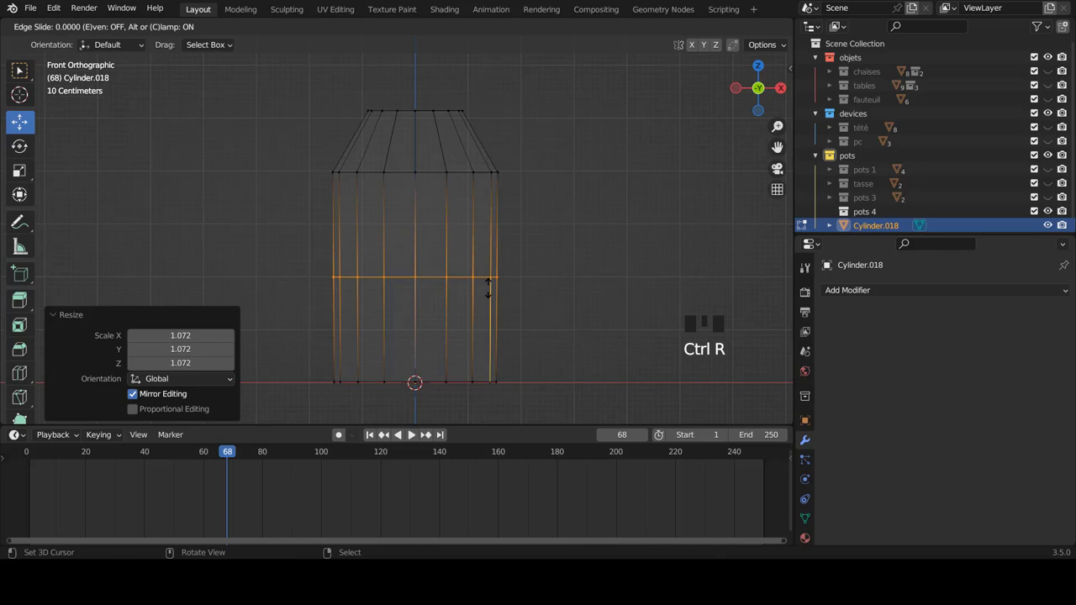
key(s)
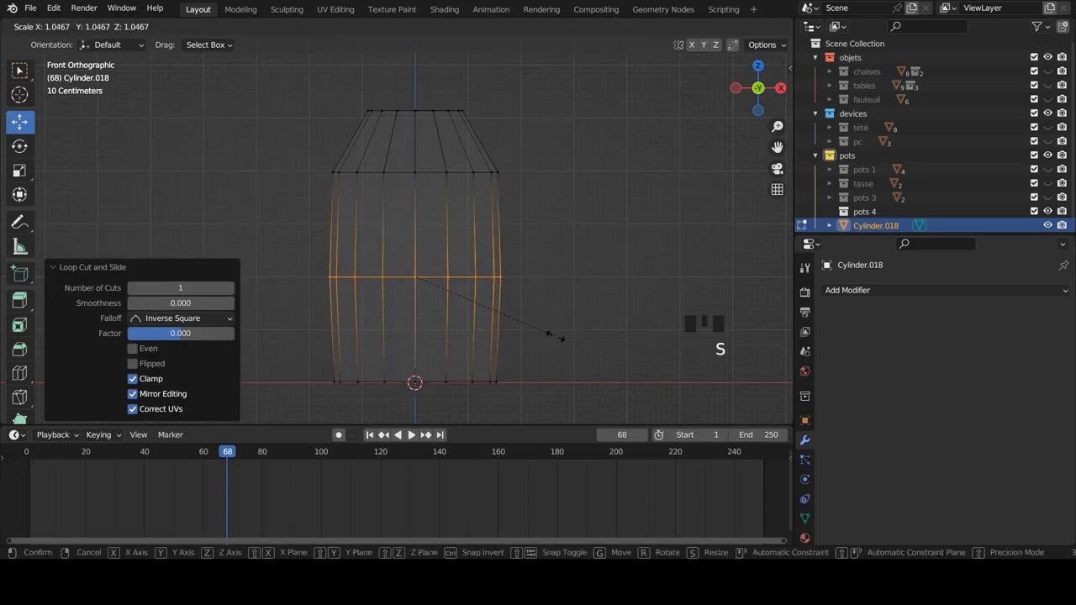
key(z)
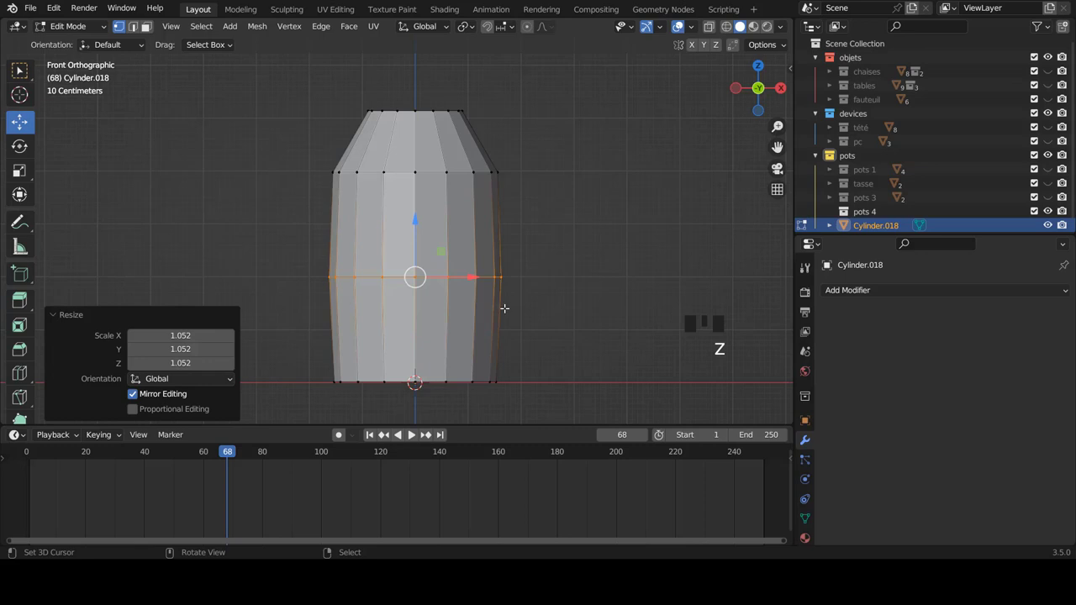
key(s)
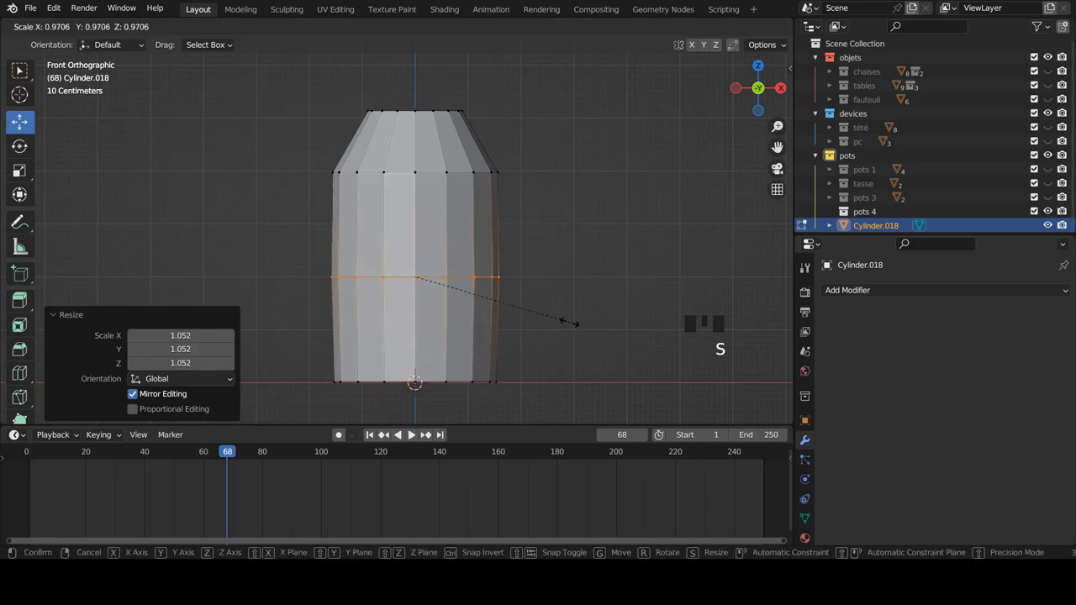
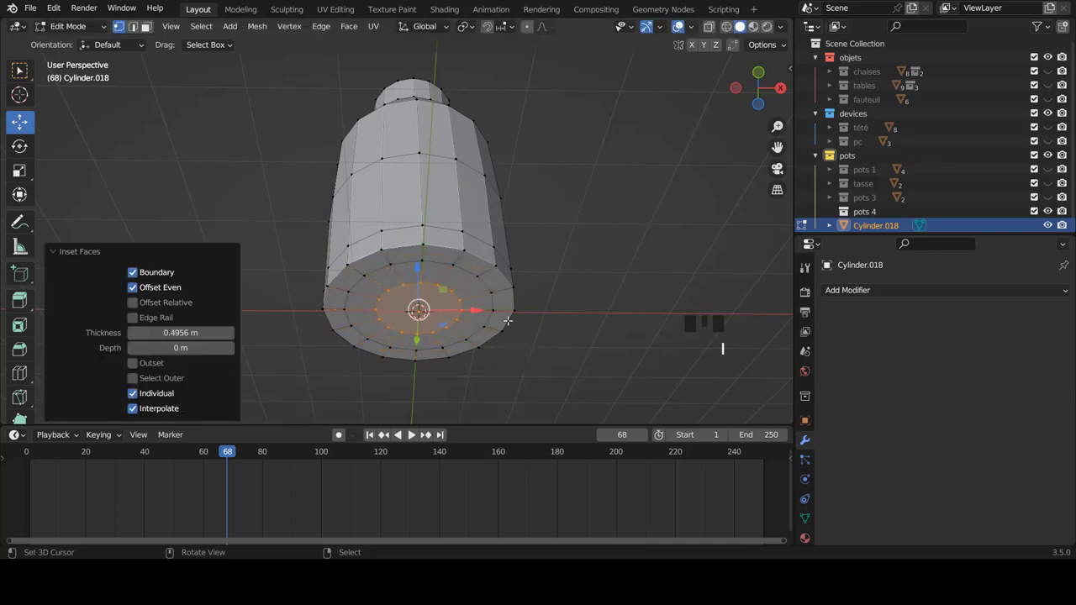
- Inset the vase's top face from front view and return to Object Mode
key(KP_1)
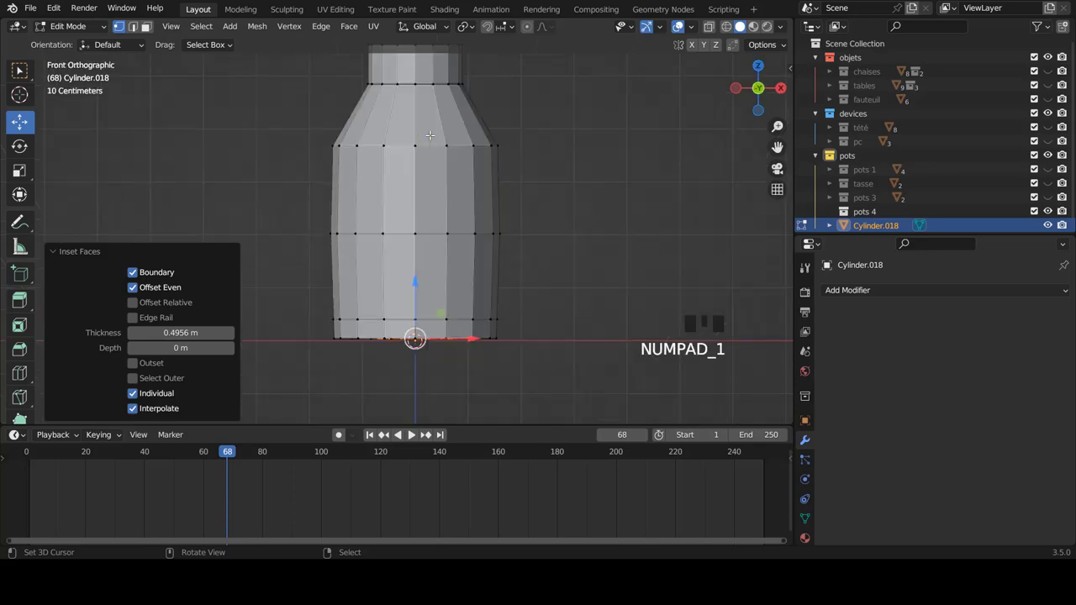
scroll(up, 3)
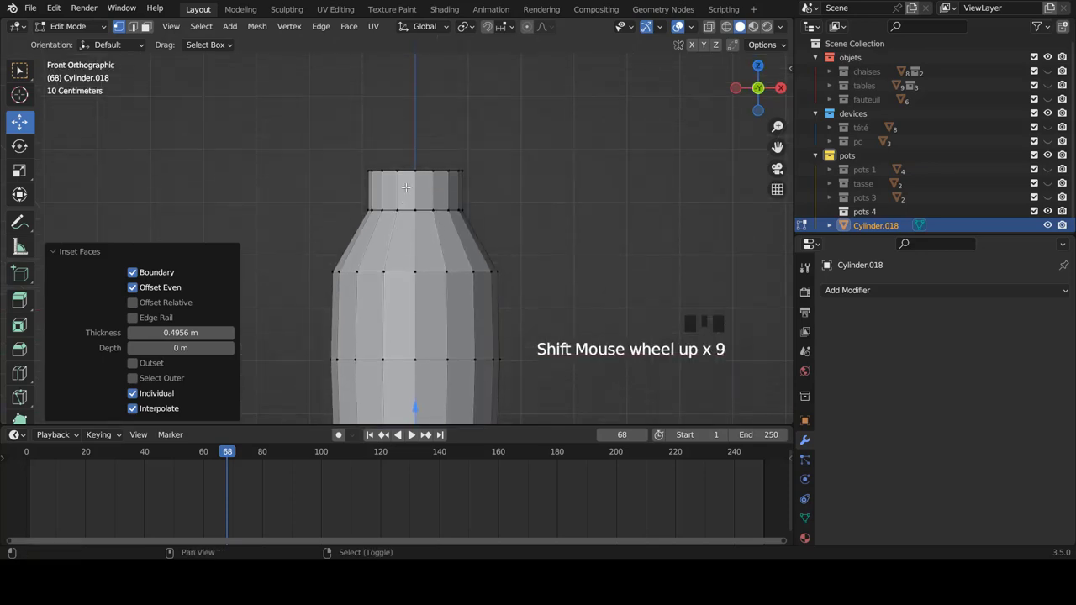
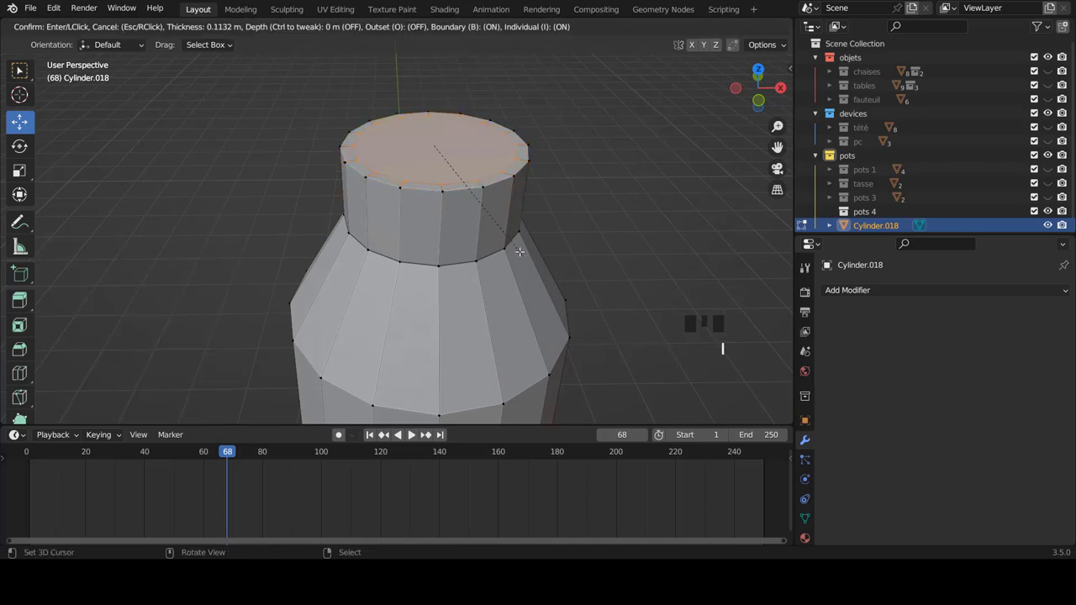
key(i)
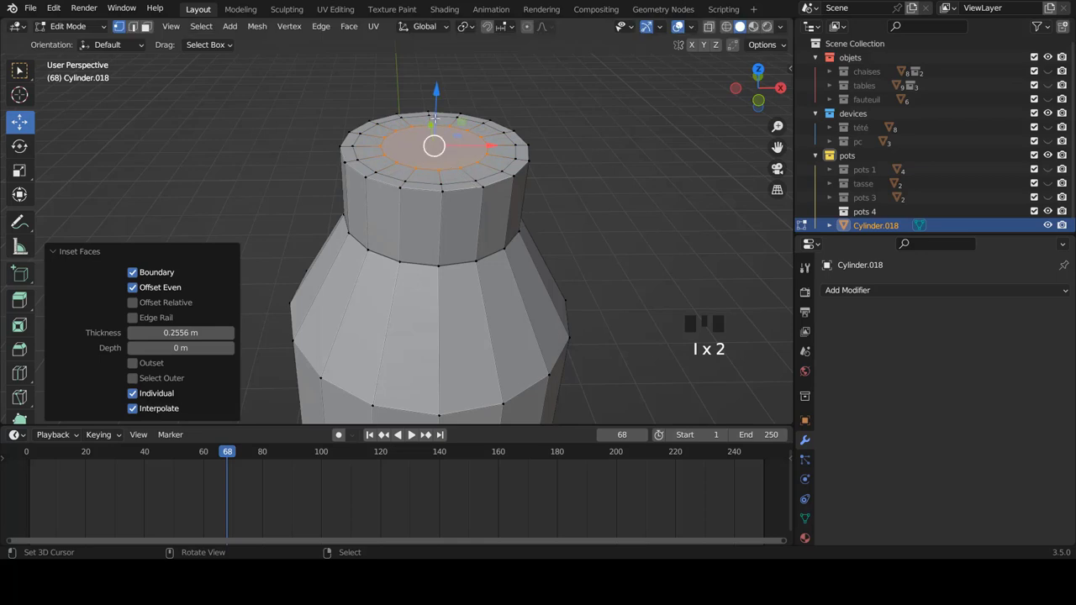
key(Tab)
scroll(down, 3)
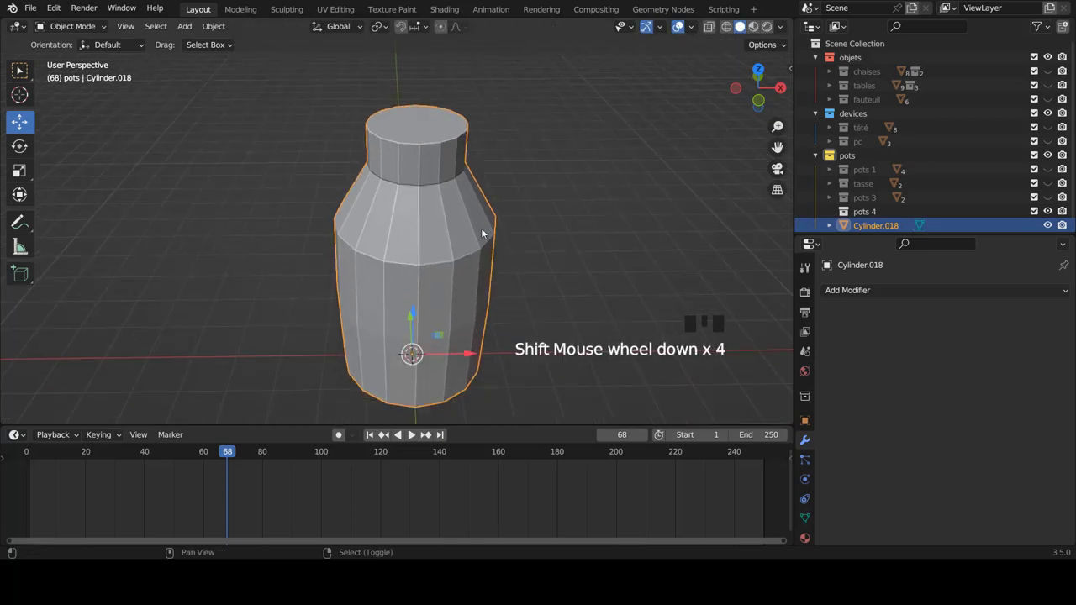
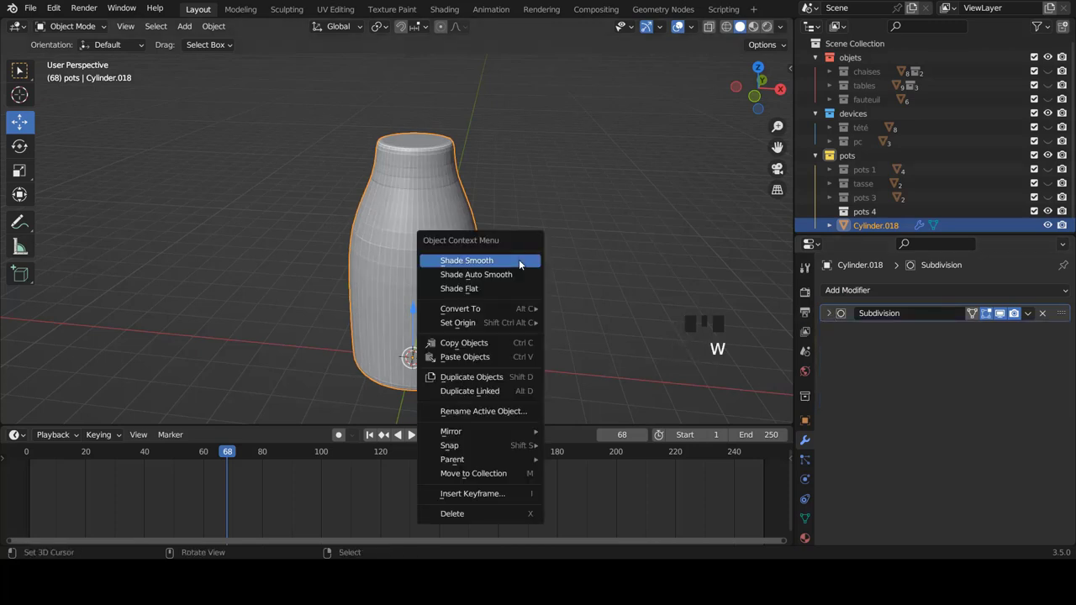
- Add a level-2 Subdivision Surface modifier and shade the vase smooth
scroll(up, 3)
- Add supporting edge loops just below the neck and near the neck rim, then return to Object Mode in front view
key(Tab)
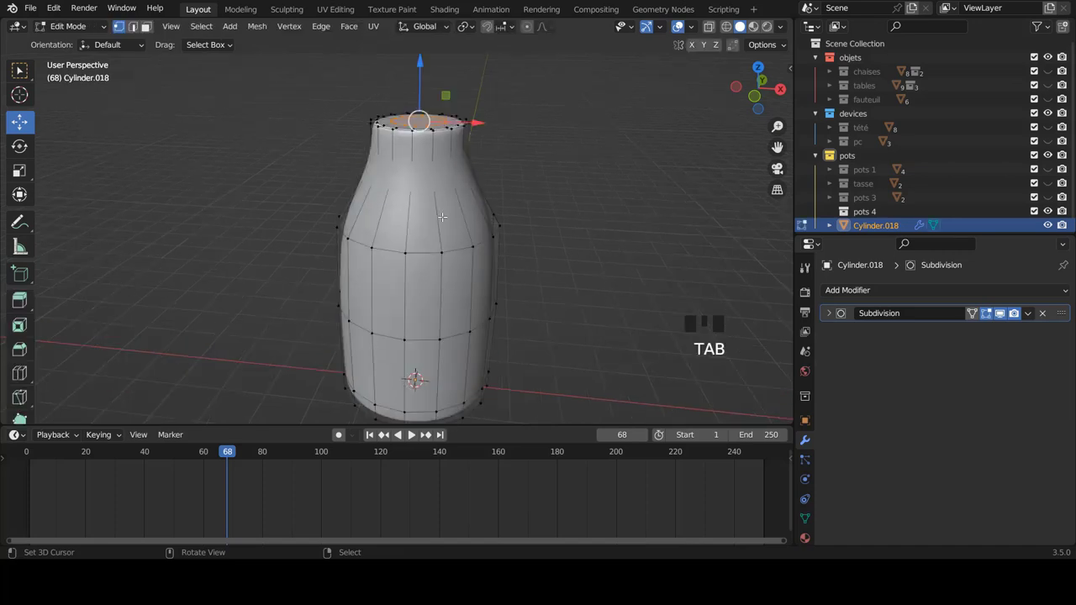
key(ctrl+r)
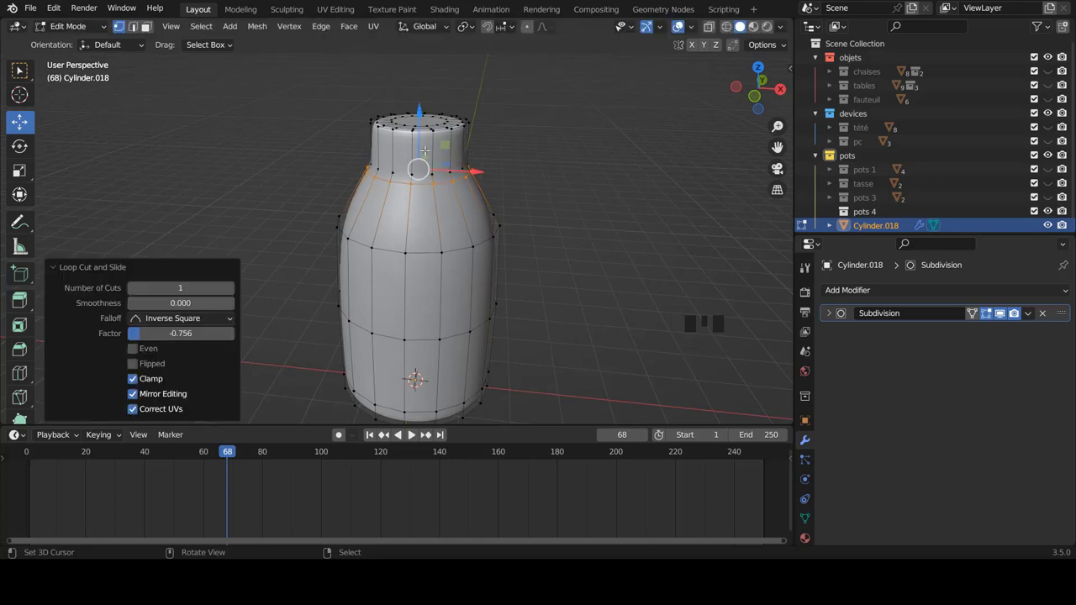
key(ctrl+r)
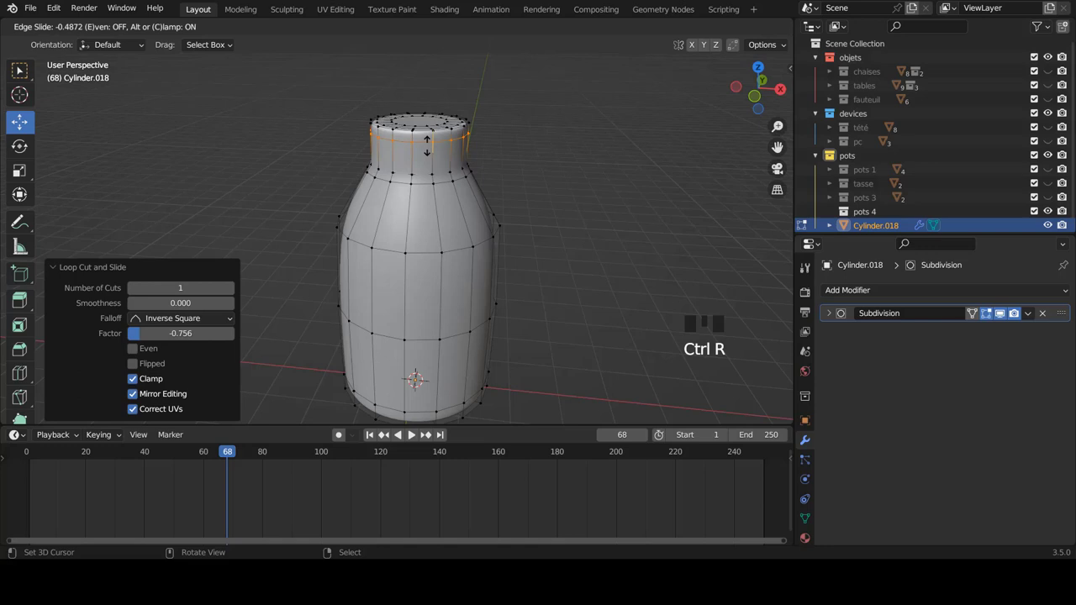
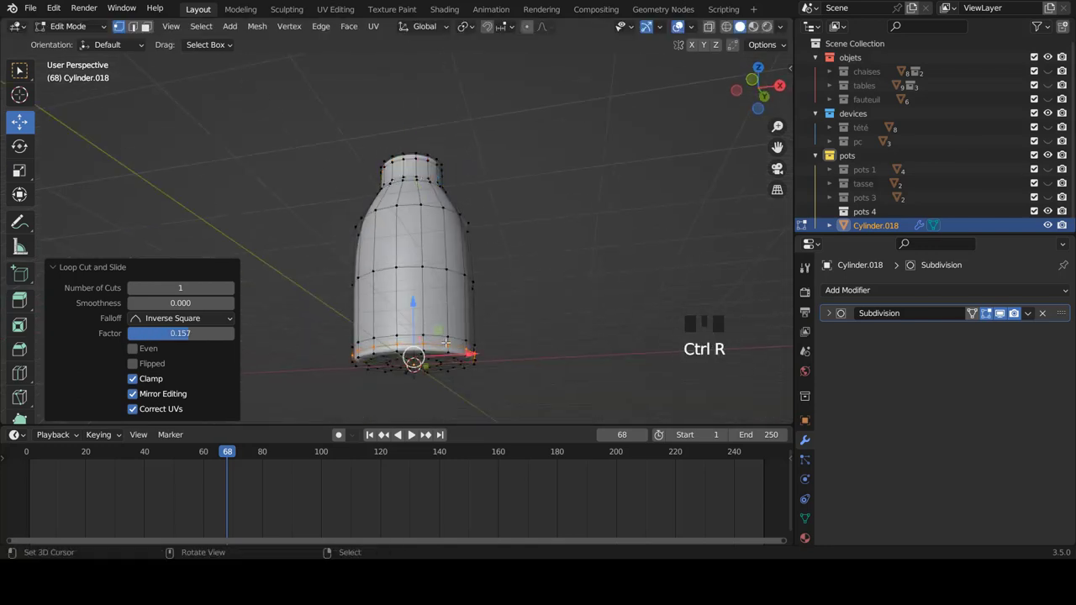
key(KP_1)
key(Tab)
key(a)
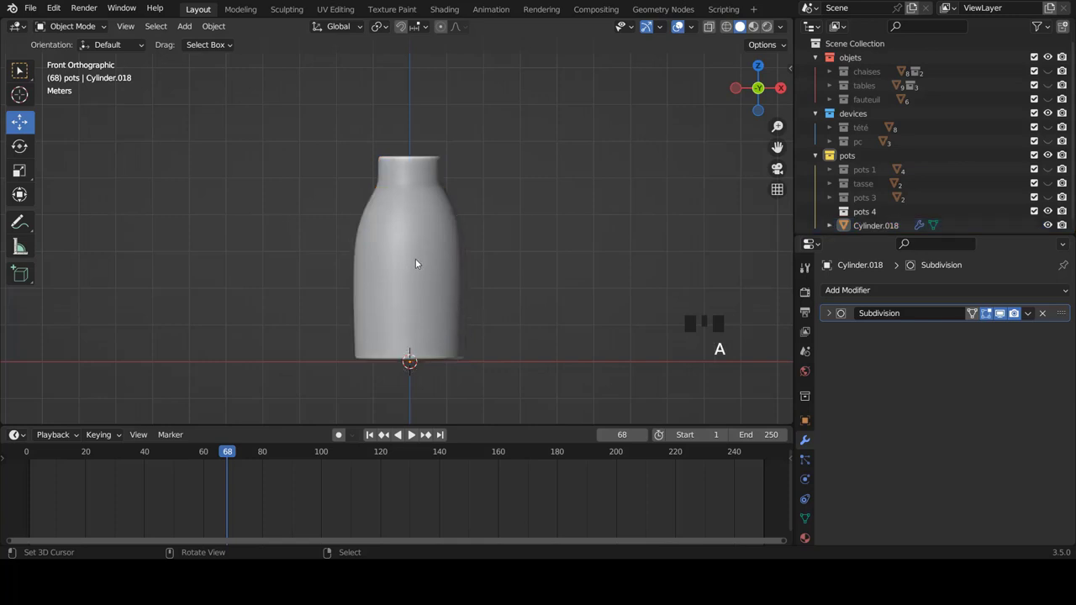
- Select all vase vertices and push the surface outward evenly with Shrink/Fatten
scroll(up, 3)
scroll(down, 3)
scroll(up, 3)
key(Tab)
key(a)
key(a)
key(alt+s)
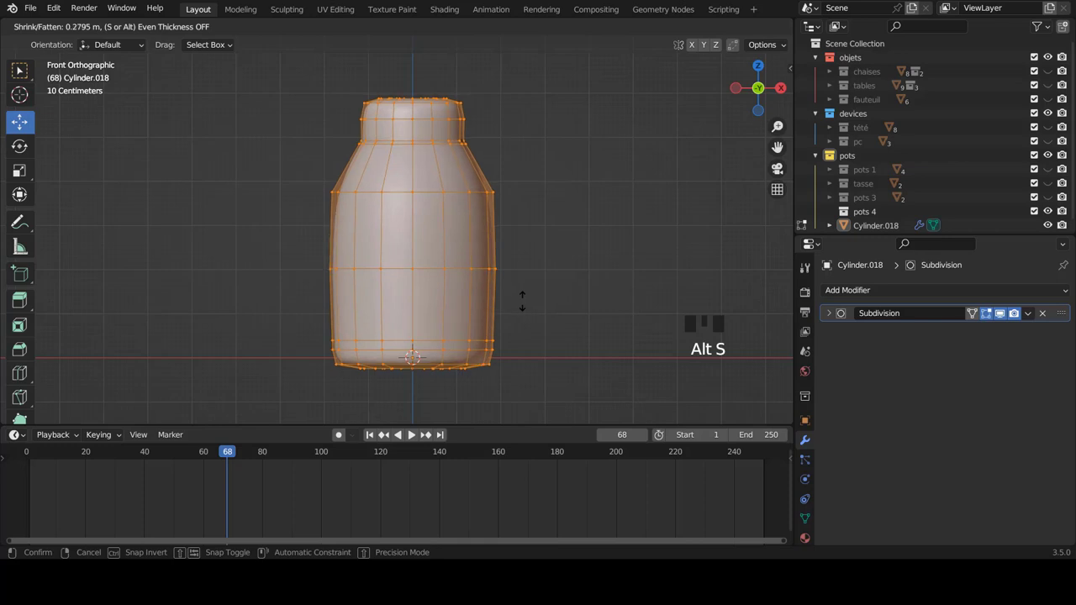
scroll(down, 3)
scroll(up, 3)
scroll(down, 3)
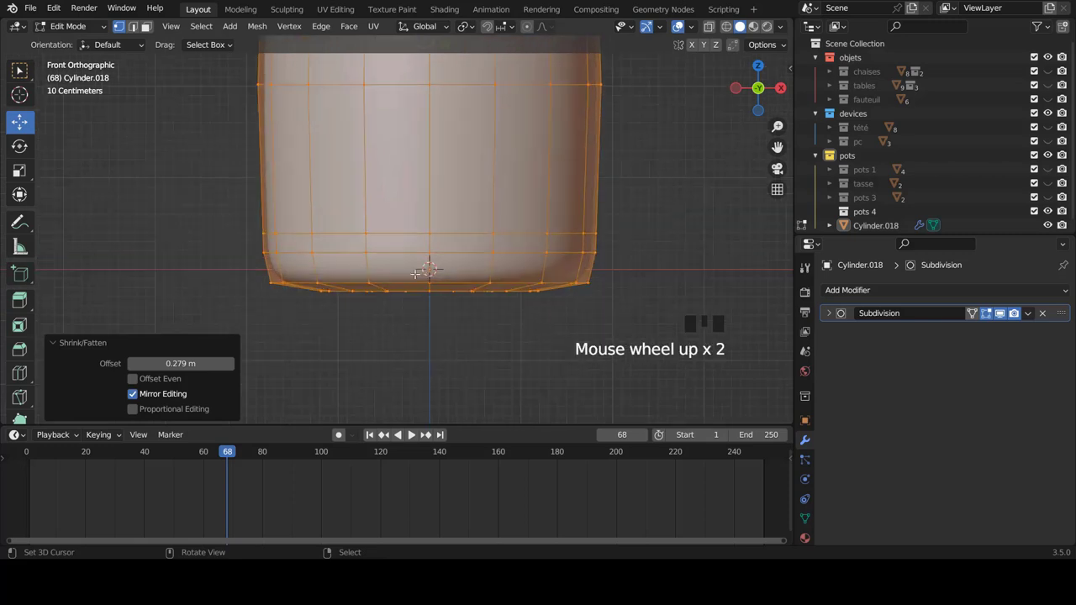
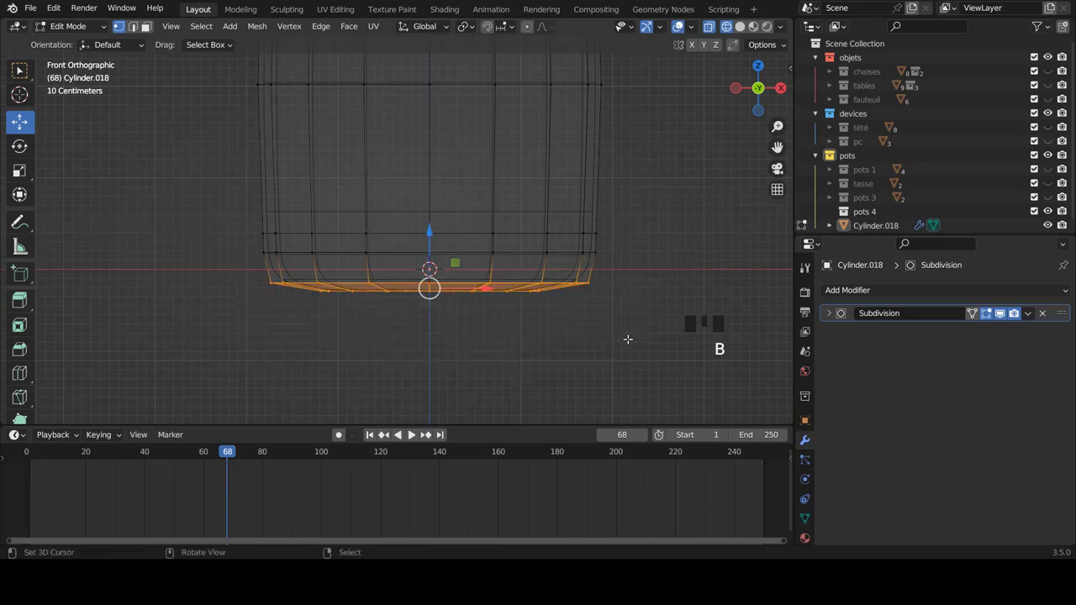
- Flatten the bottom and top rims level, widen the top rim to about 1.043 and slide a supporting loop beneath it
key(s)
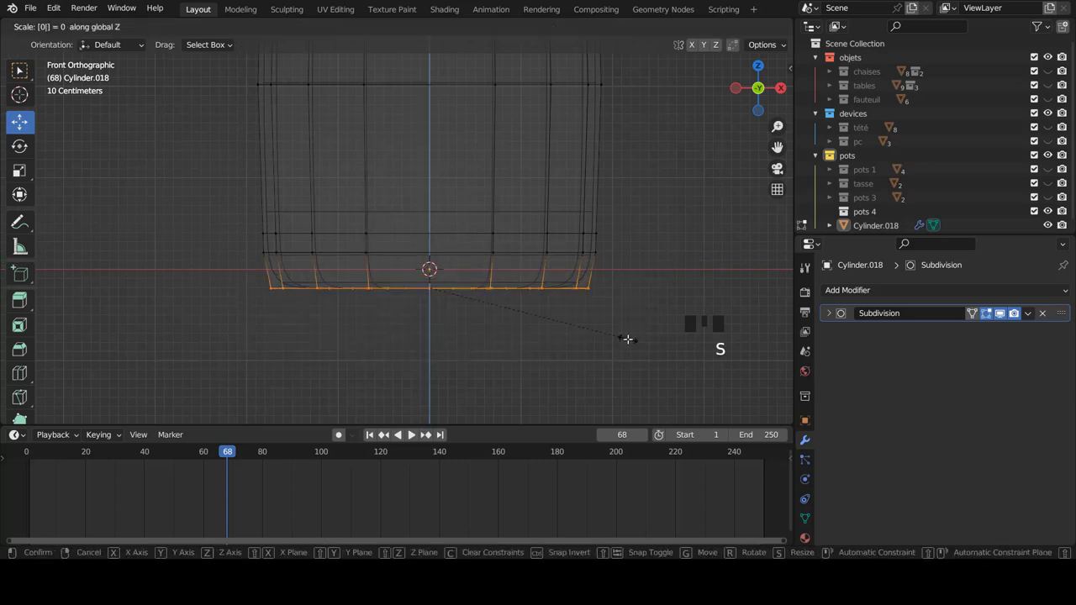
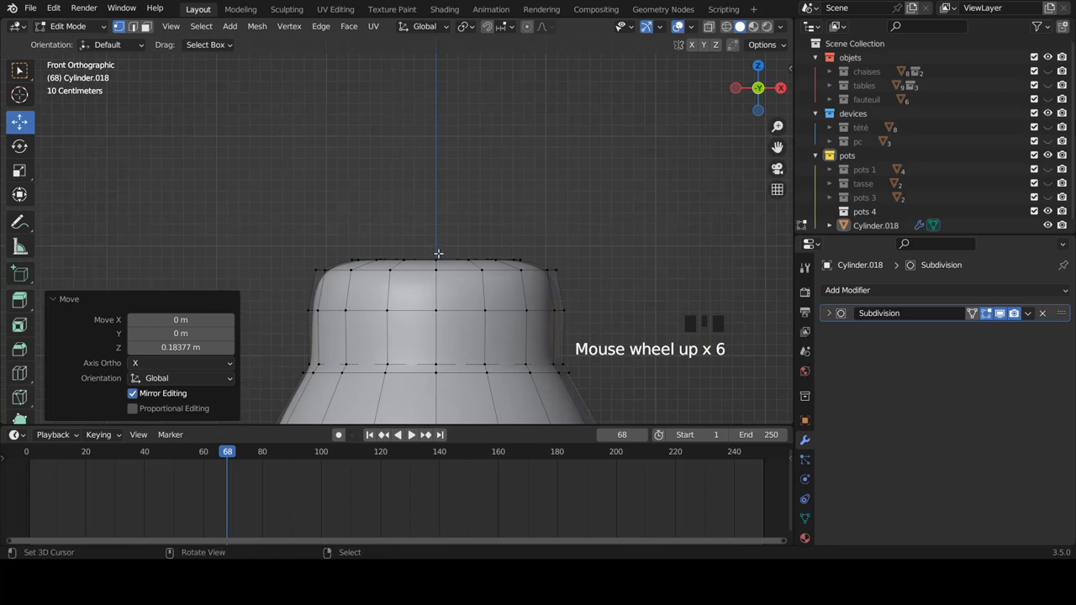
key(z)
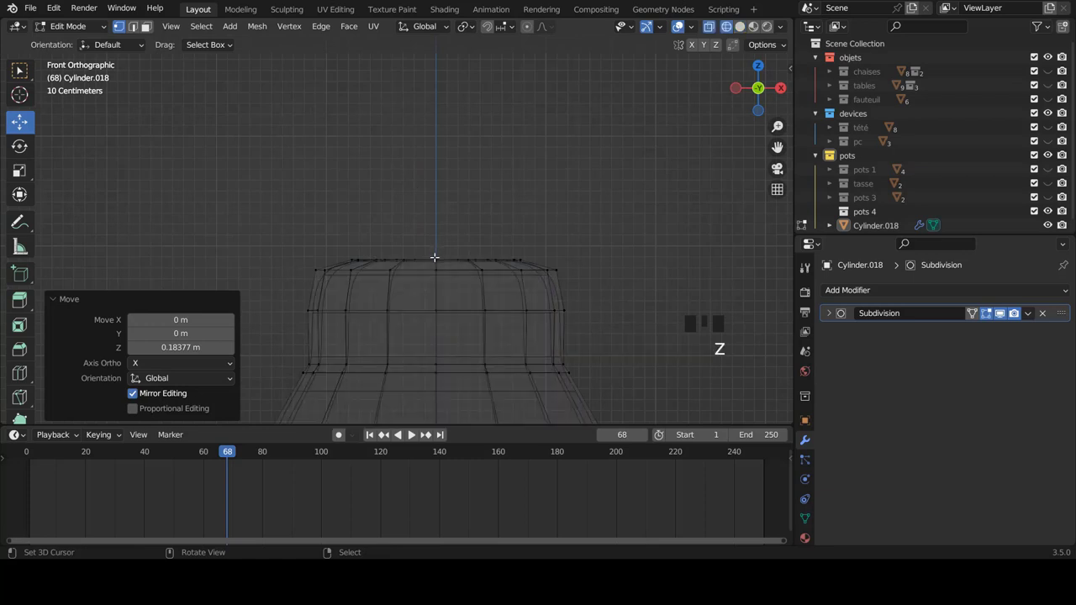
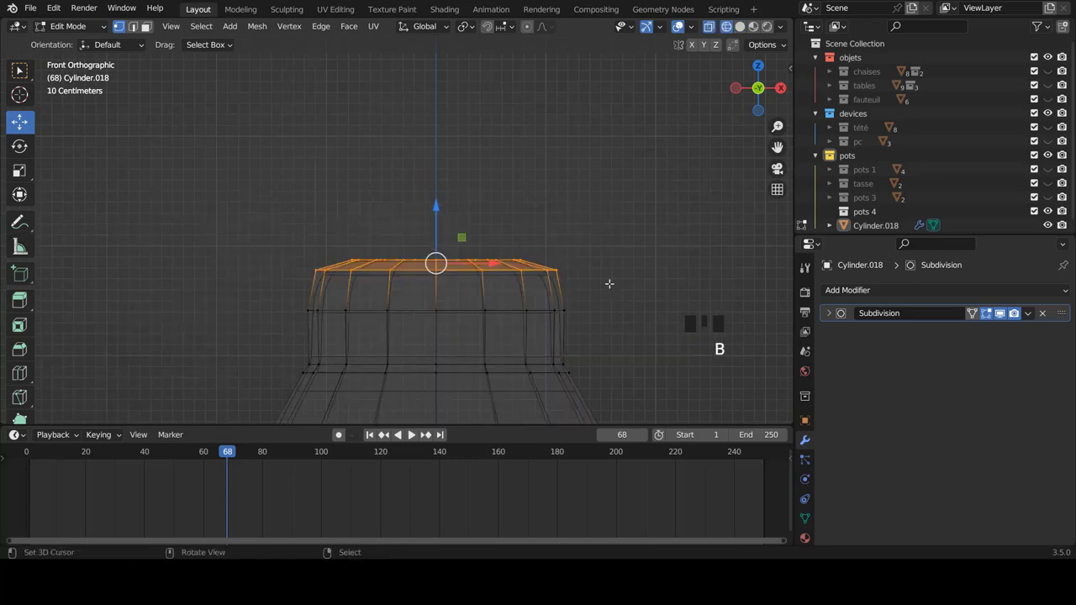
key(s)
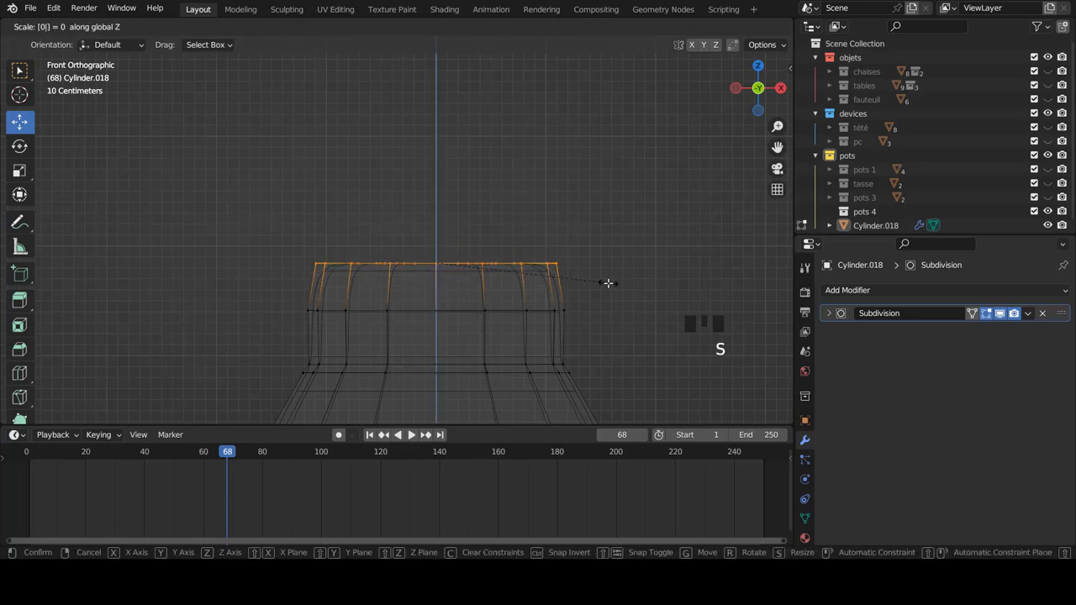
key(z)
key(s)
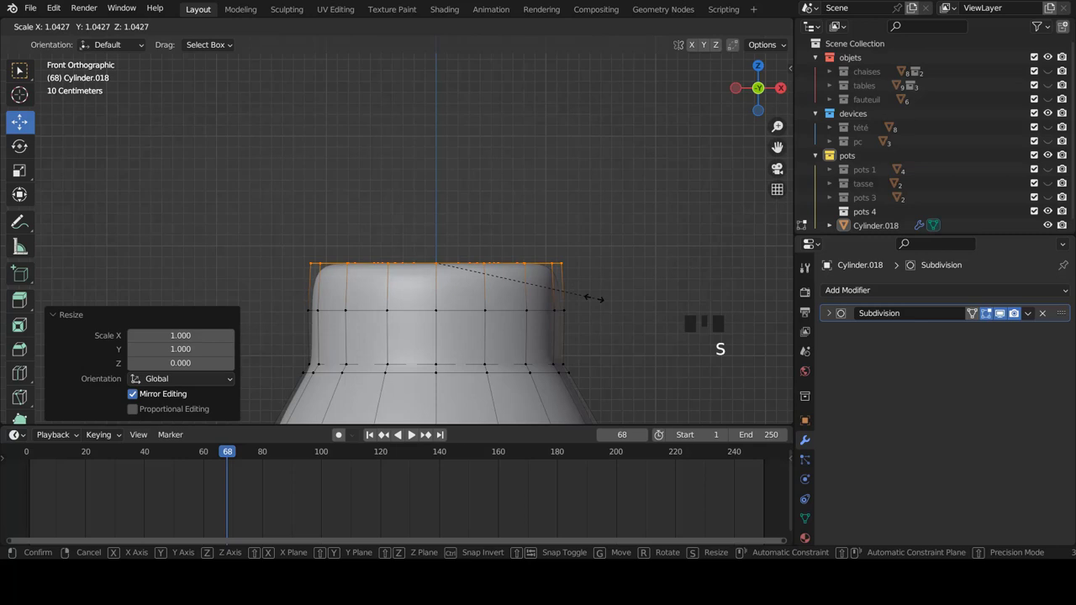
key(ctrl+r)
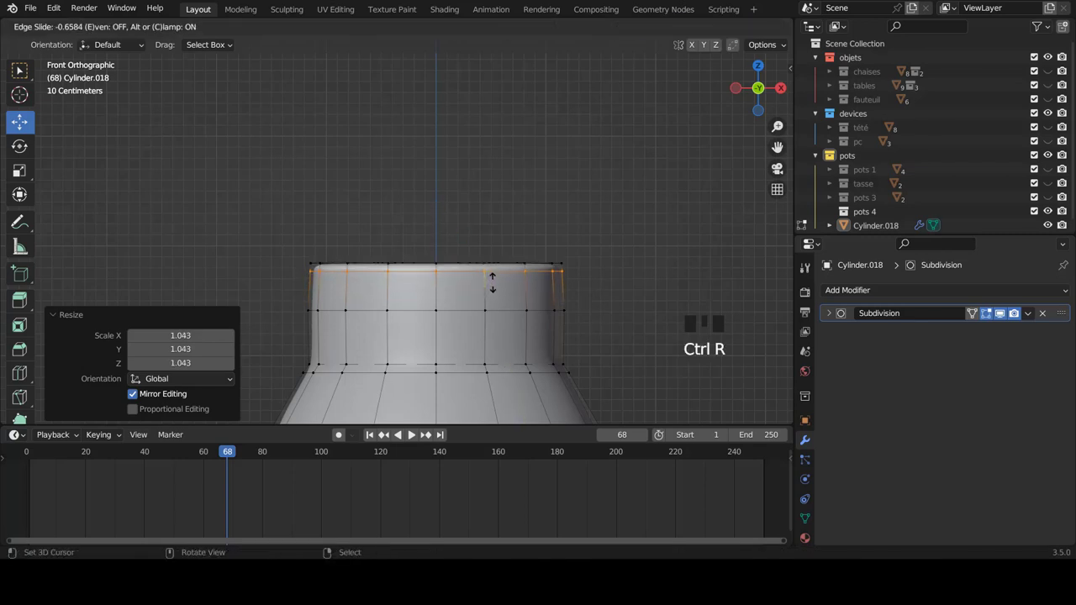
key(Tab)
scroll(down, 3)
scroll(down, 3)
drag(519, 262, 532, 263)
- Add a plane above the vase's mouth and scale it up to around 3.5
key(KP_1)
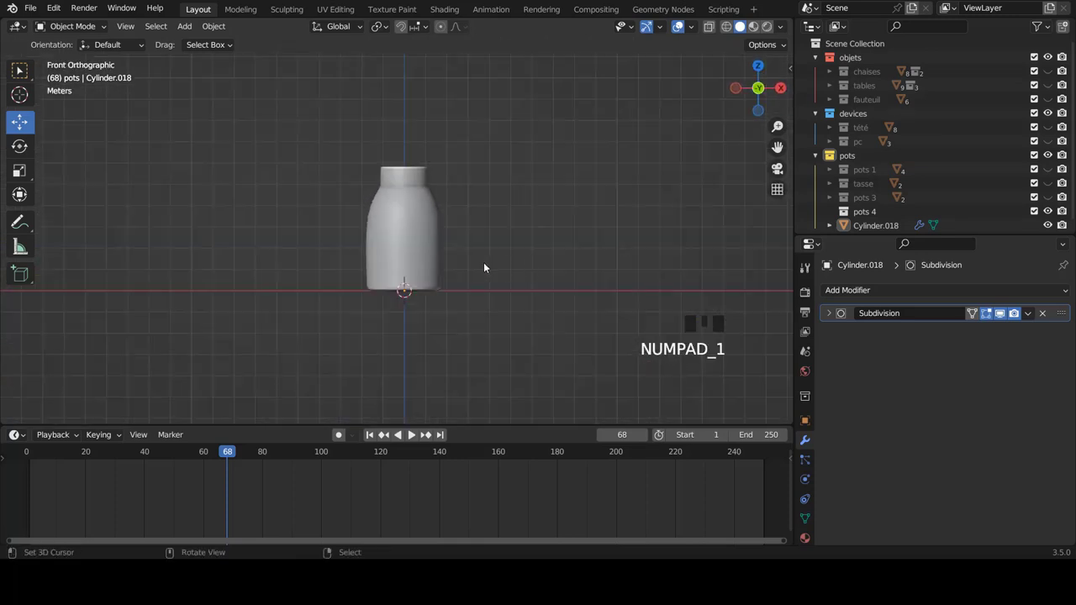
scroll(up, 3)
scroll(up, 3)
scroll(down, 3)
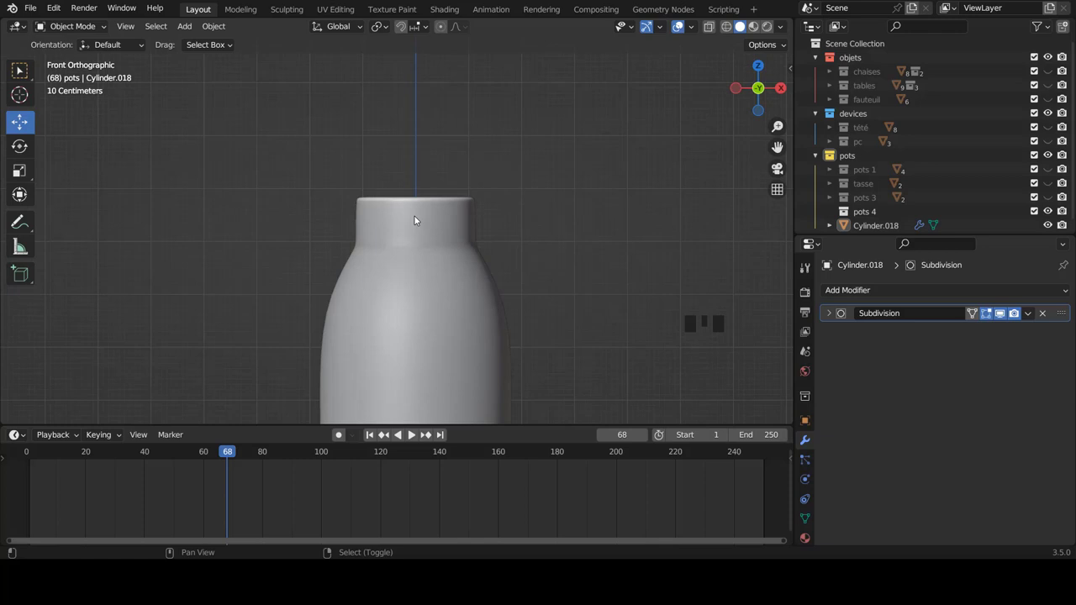
key(shift+a)
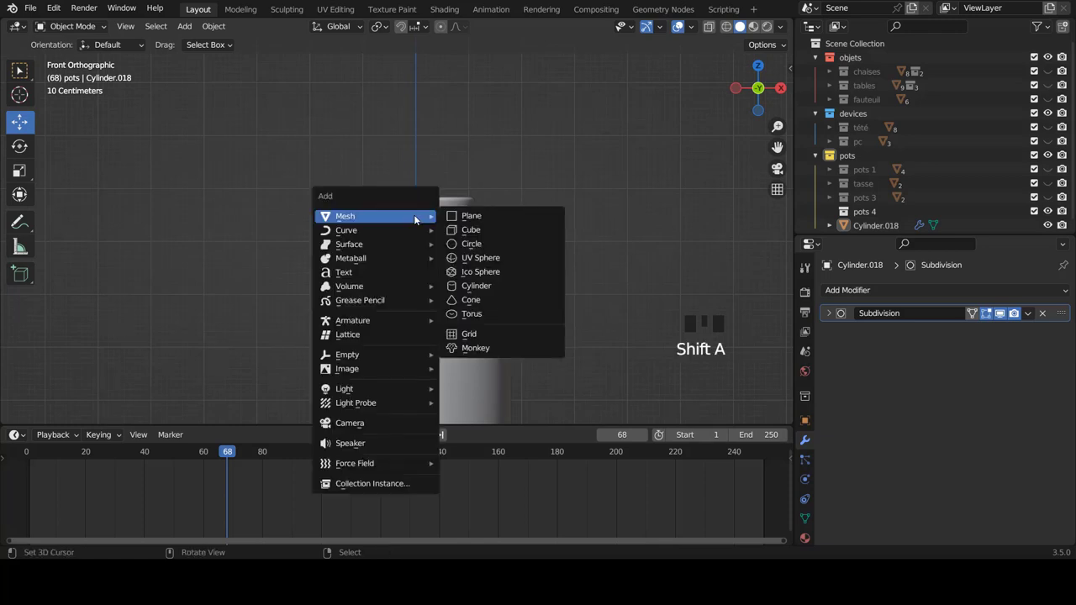
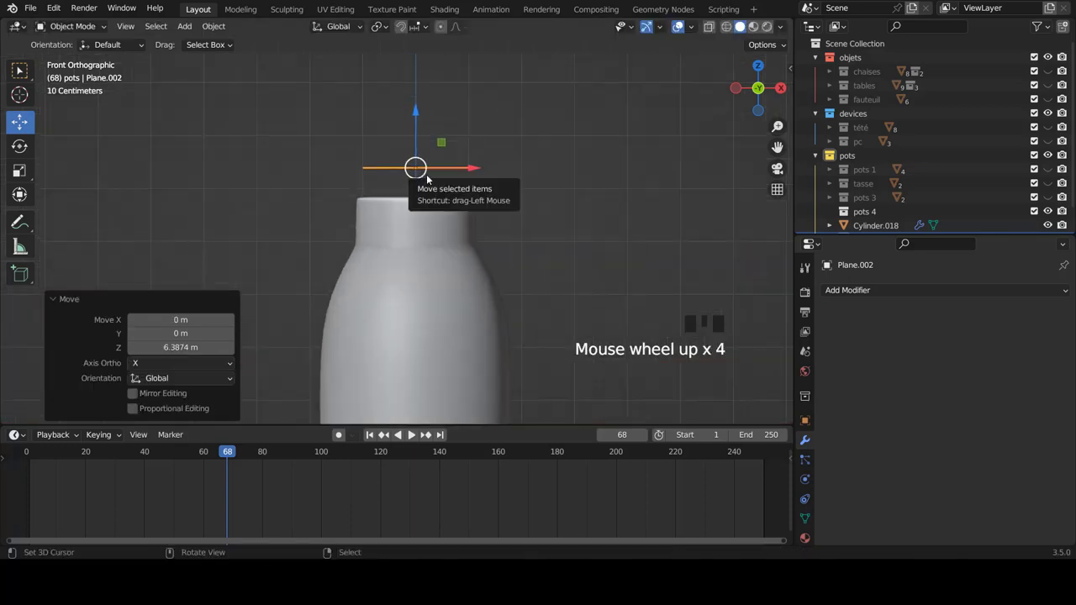
key(Tab)
key(s)
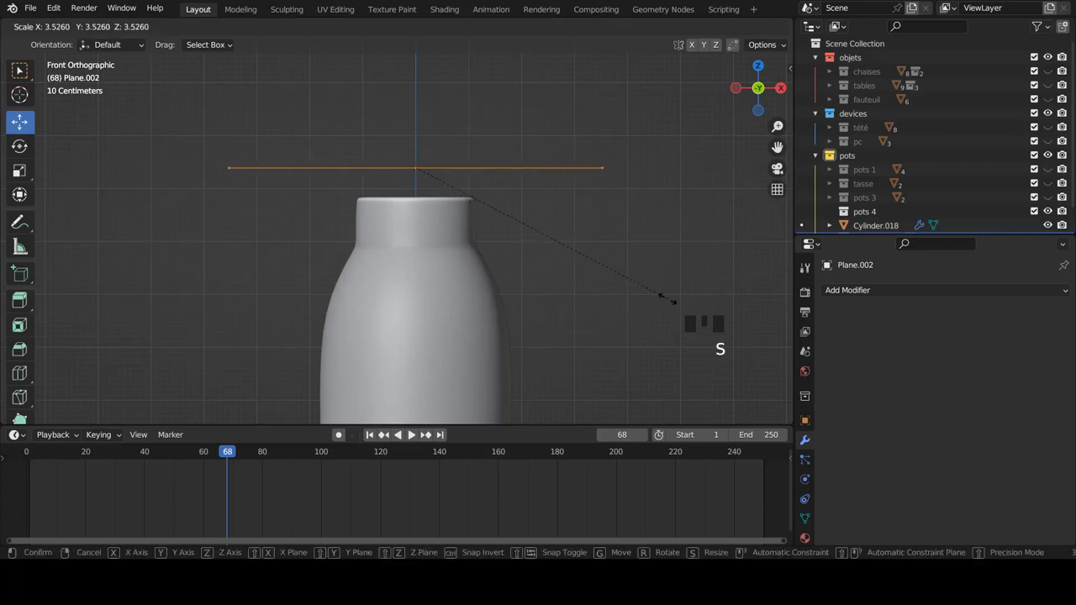
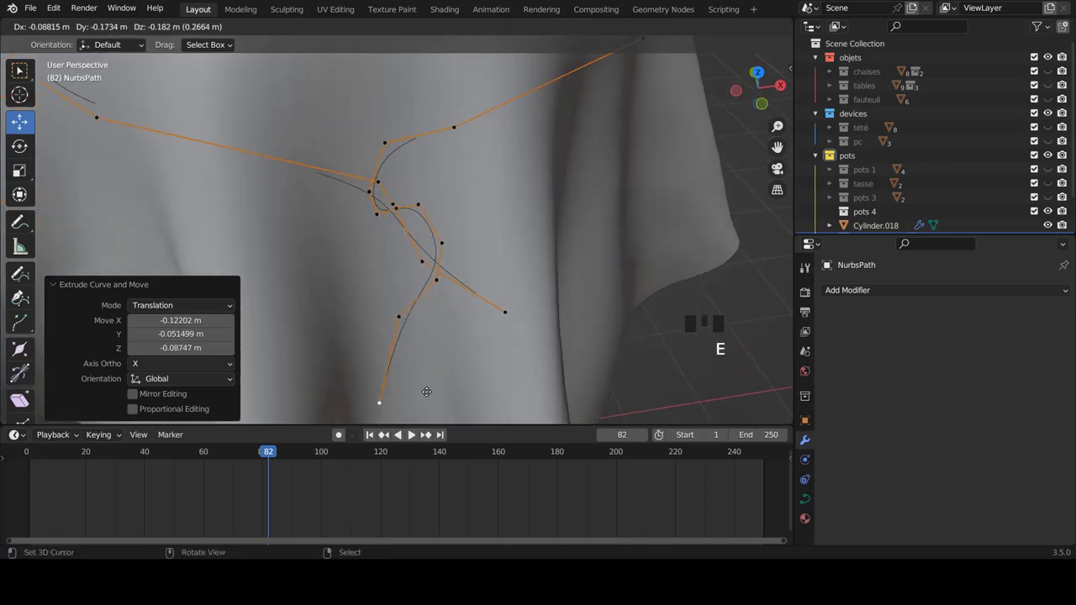
- Extrude another point on the rope curve and nudge a control point to refine the knot
scroll(down, 3)
key(e)
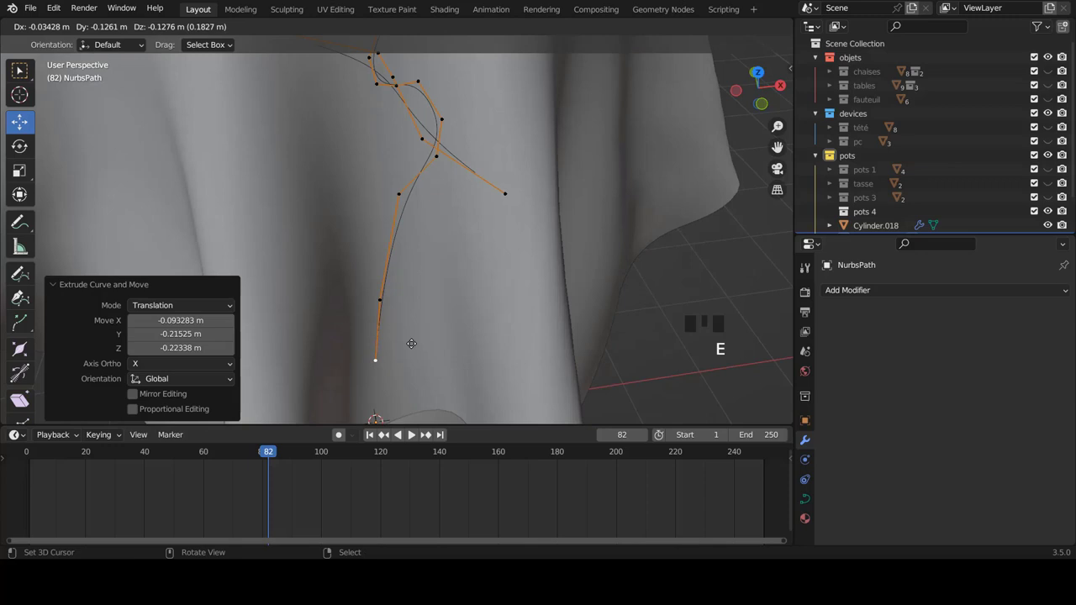
scroll(up, 3)
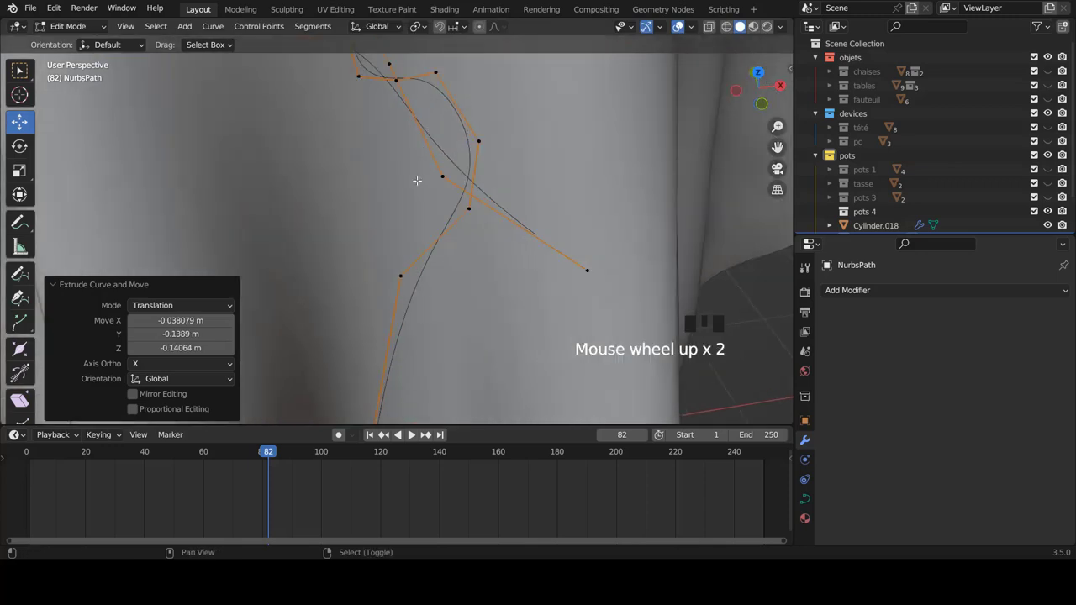
key(Right)
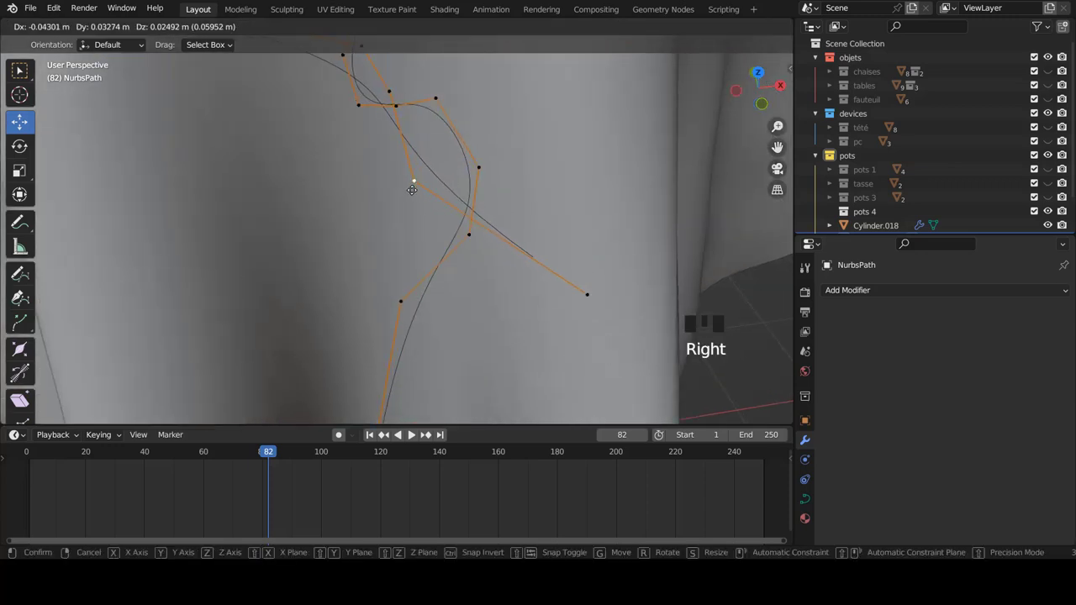
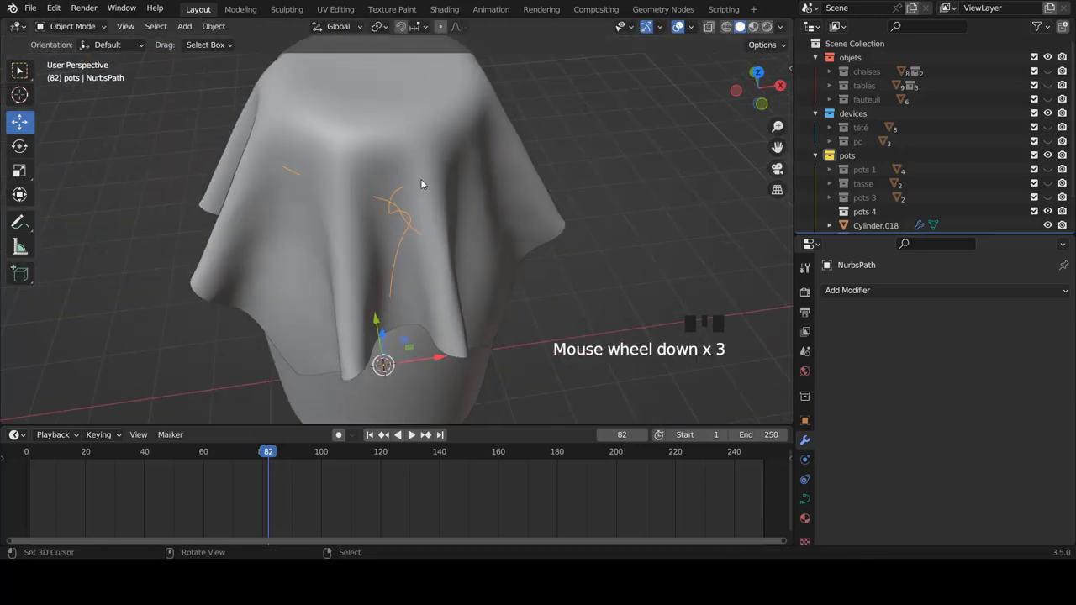
- Scroll the curve's Object Data Properties to the Geometry > Bevel settings
scroll(up, 3)
scroll(up, 3)
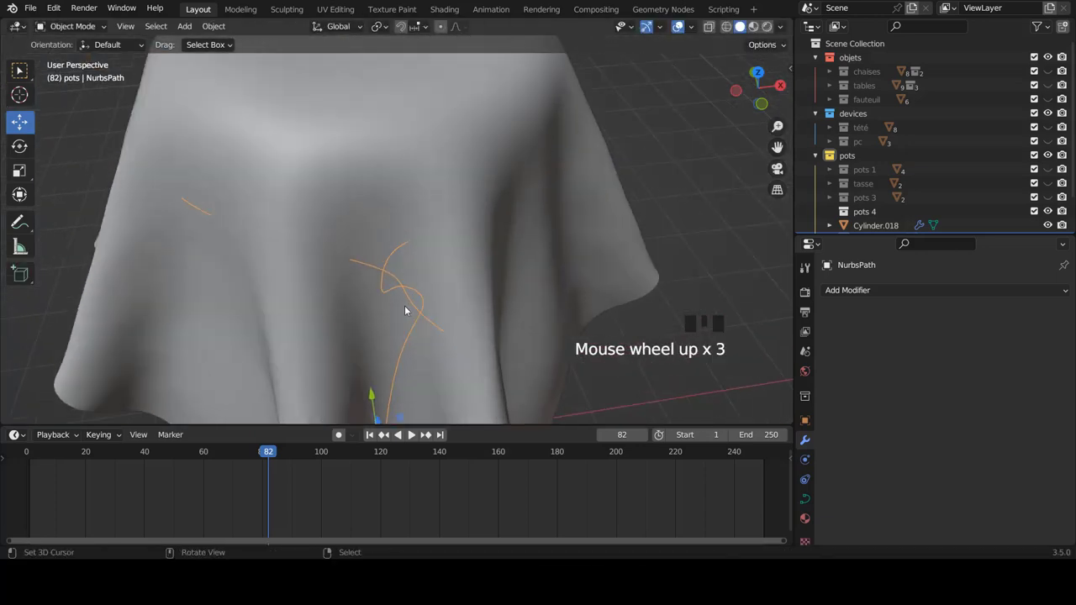
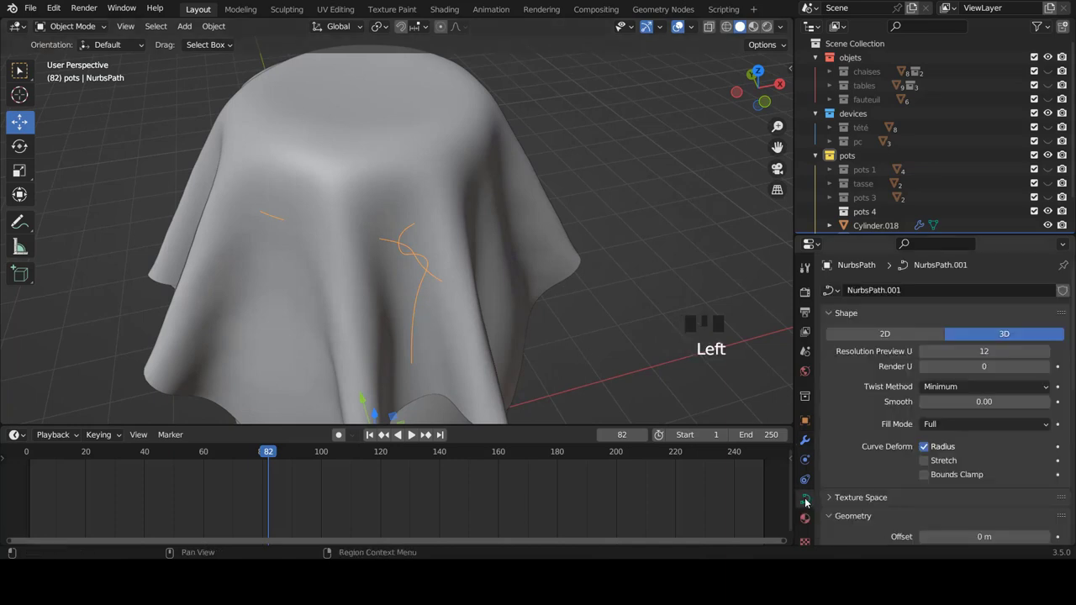
scroll(down, 3)
scroll(down, 3)
scroll(down, 3)
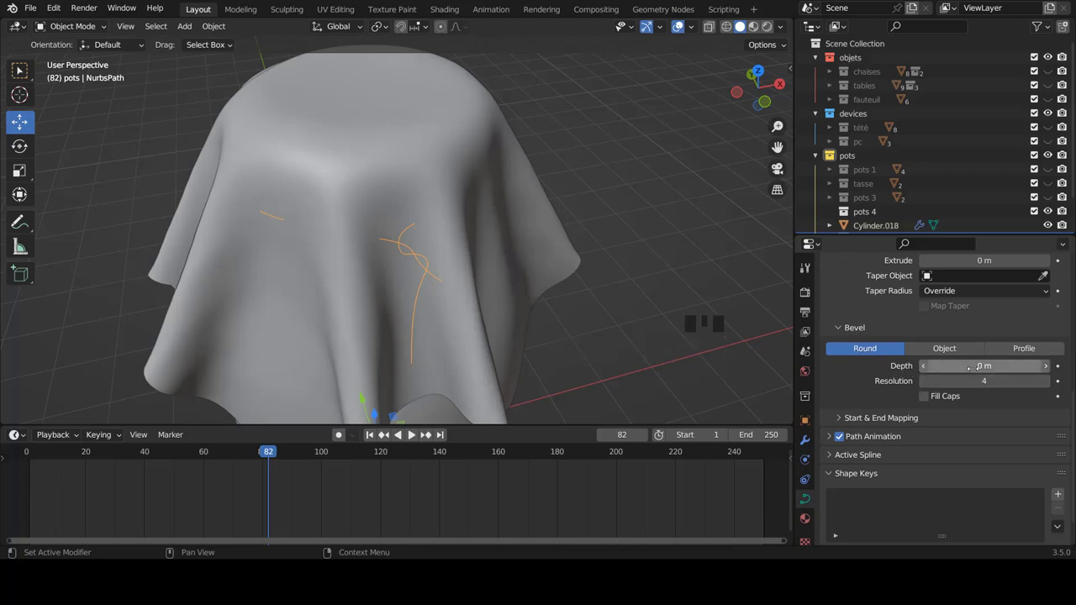
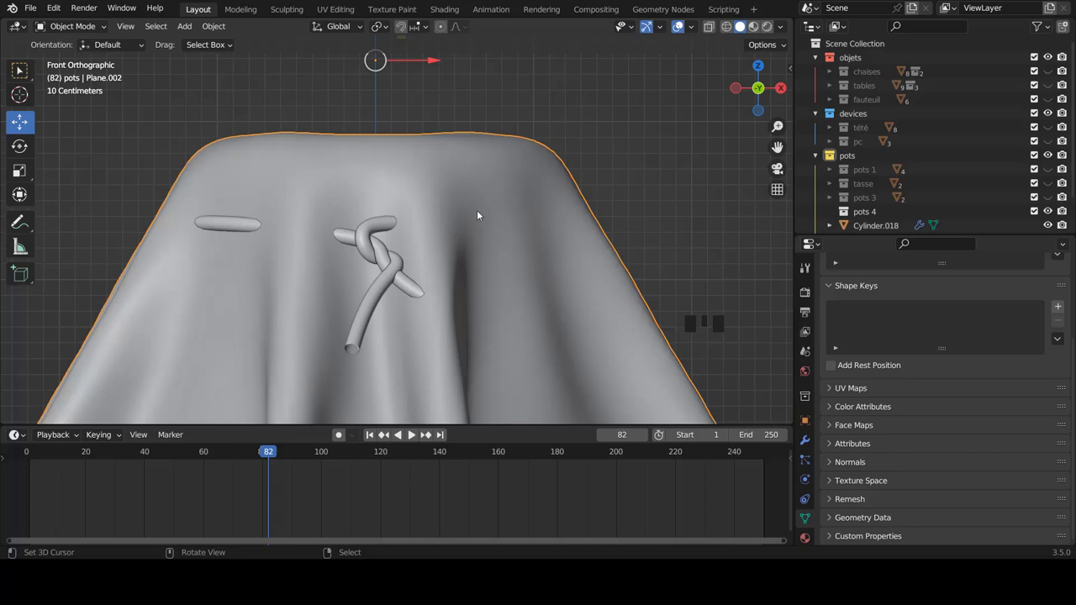
- Box-select the cloth vertex ring at rope height with X-ray and scale it to about 0.95
key(Tab)
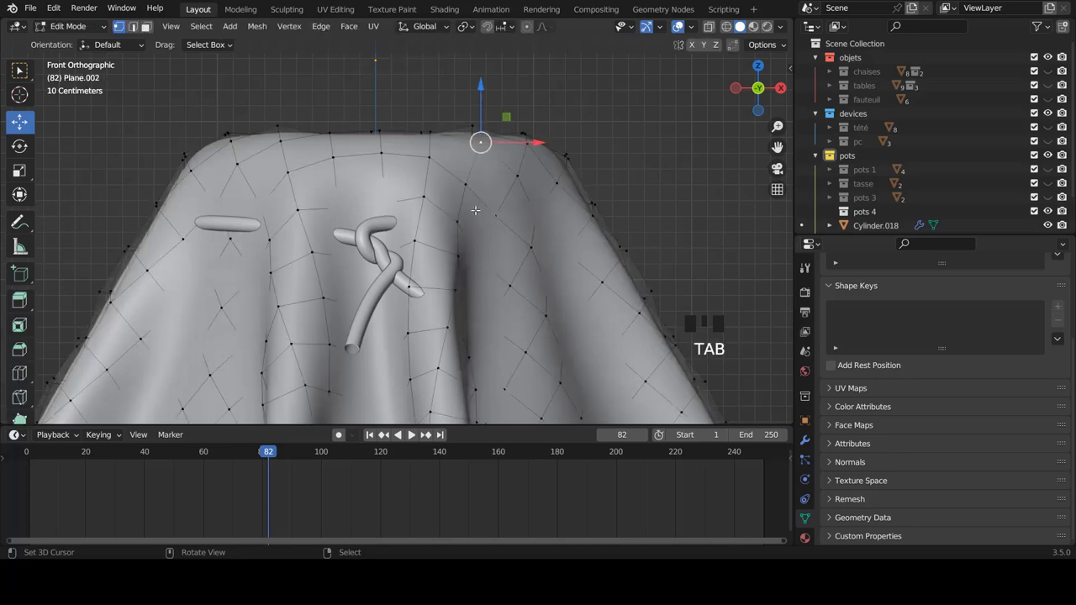
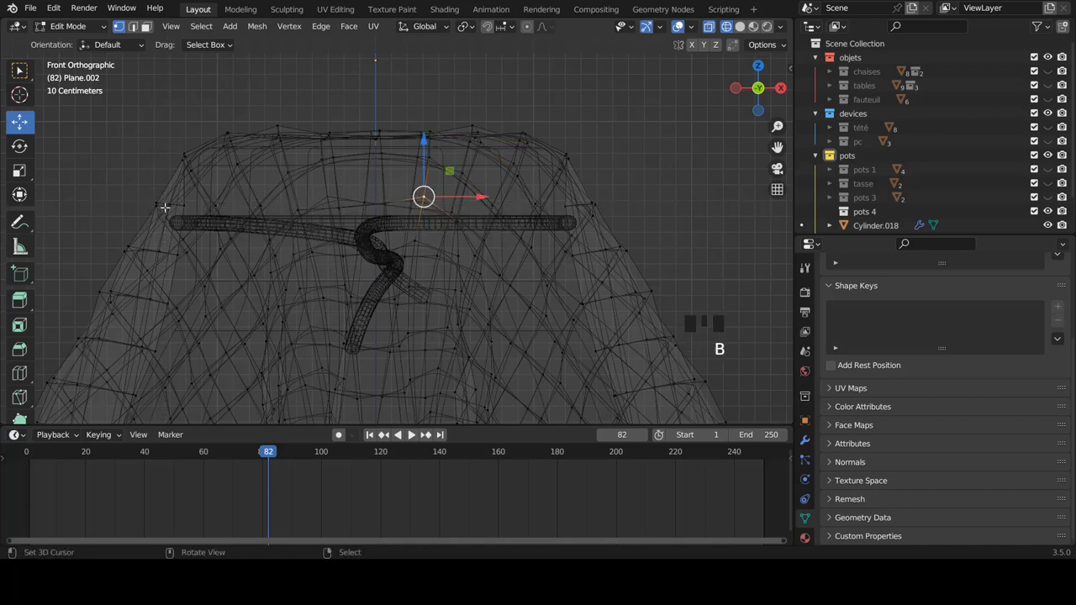
key(b)
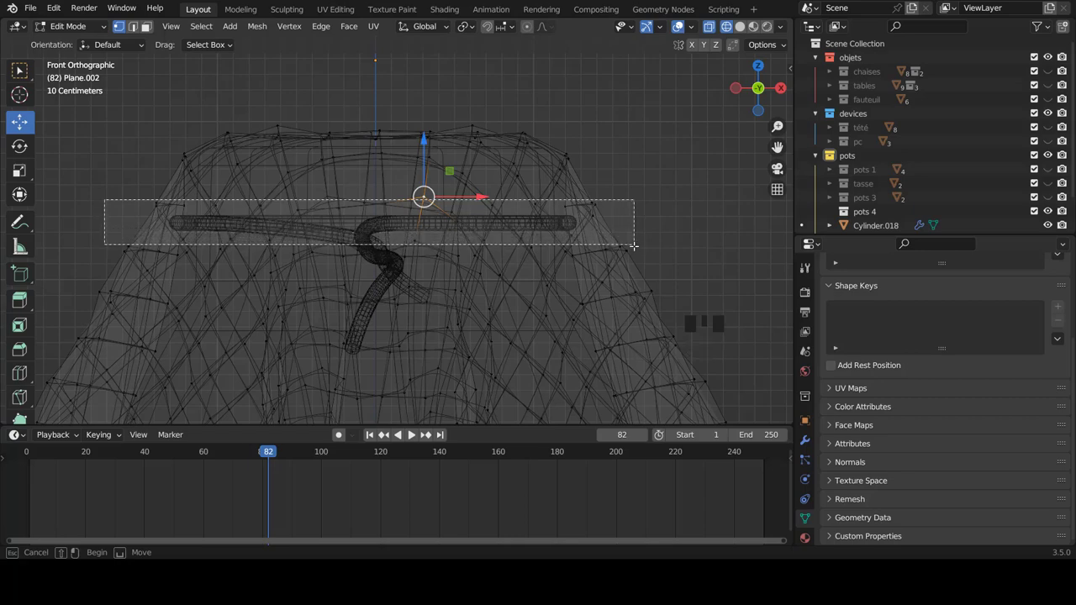
key(z)
key(s)
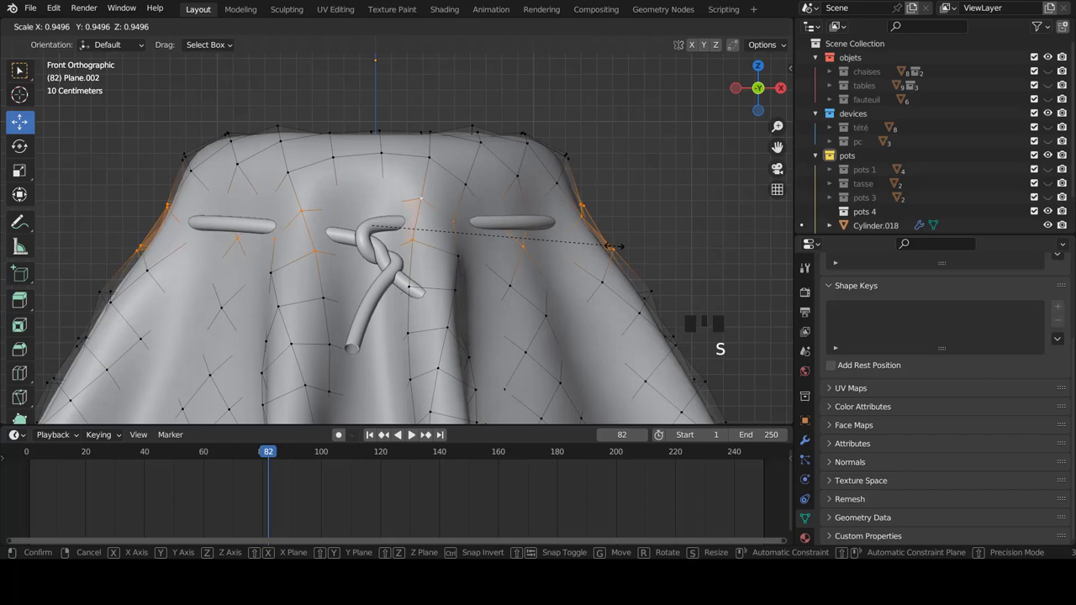
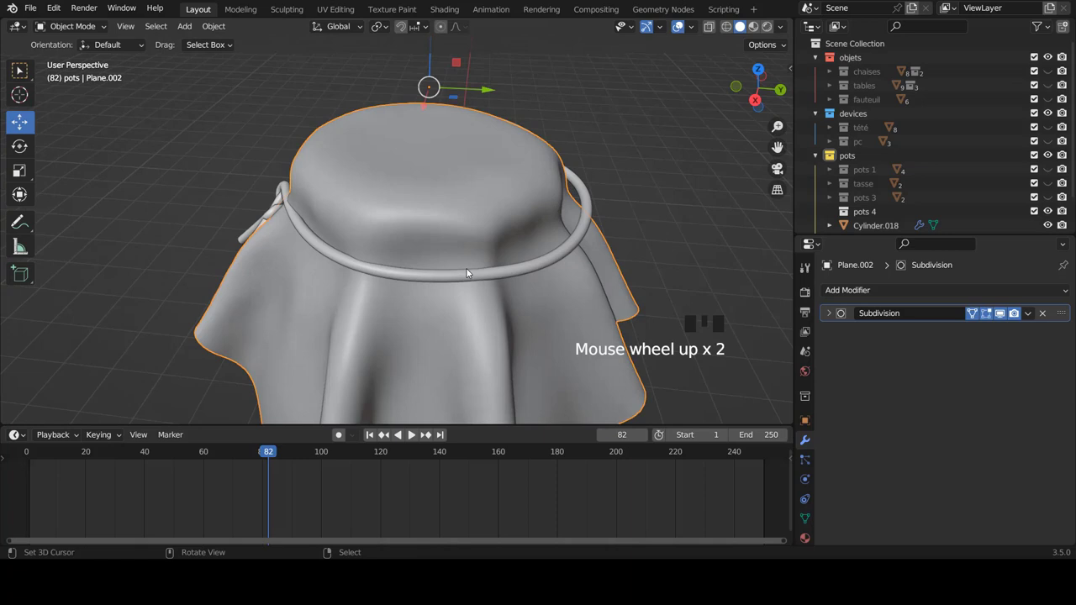
- Select the NurbsPath rope ring and view it from the top to reshape its profile
right_click(508, 278)
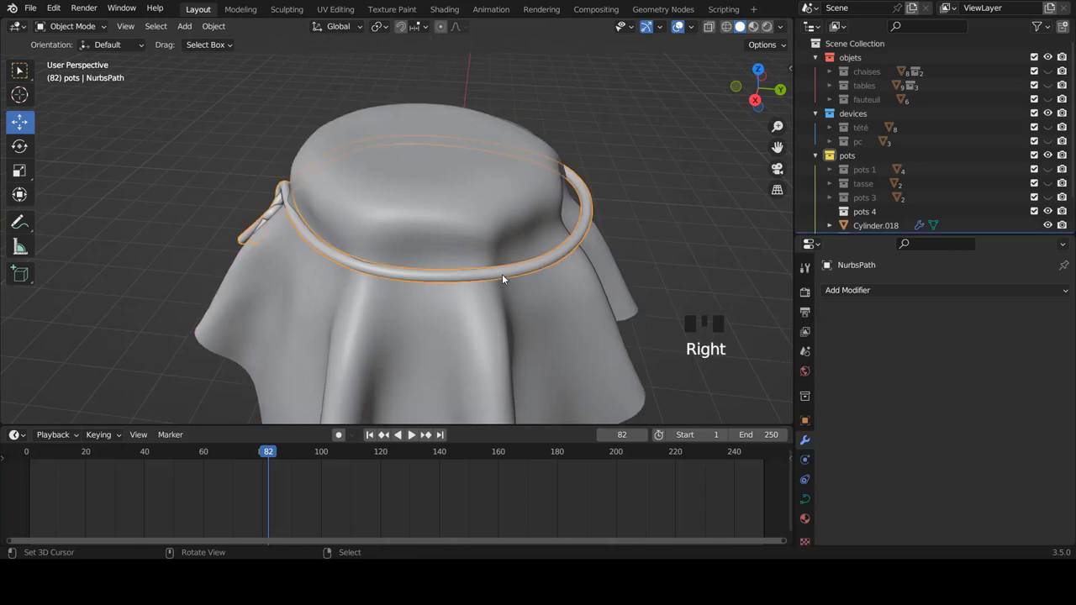
key(KP_7)
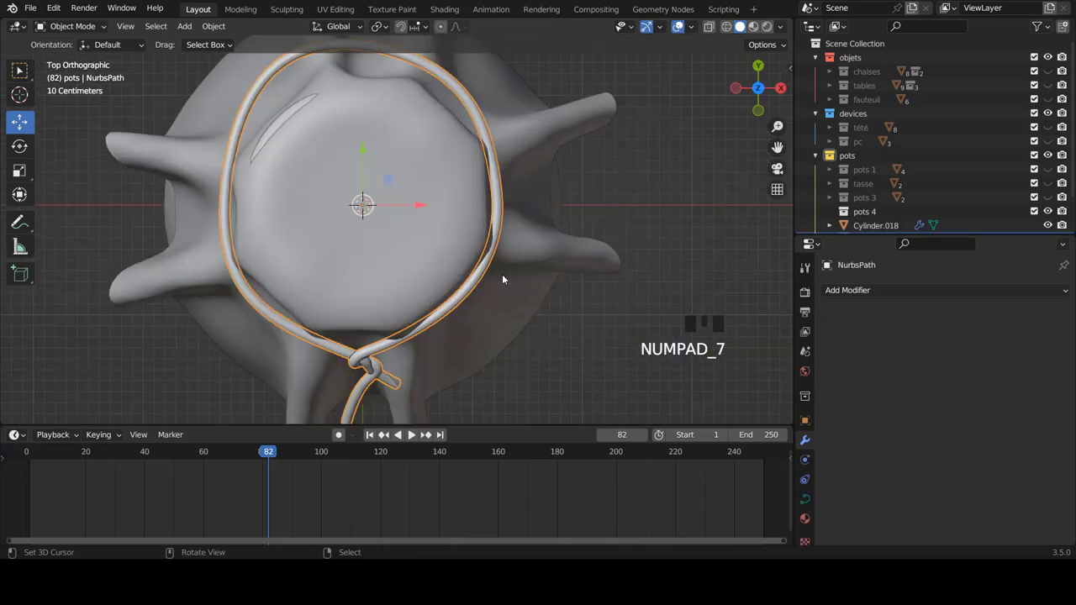
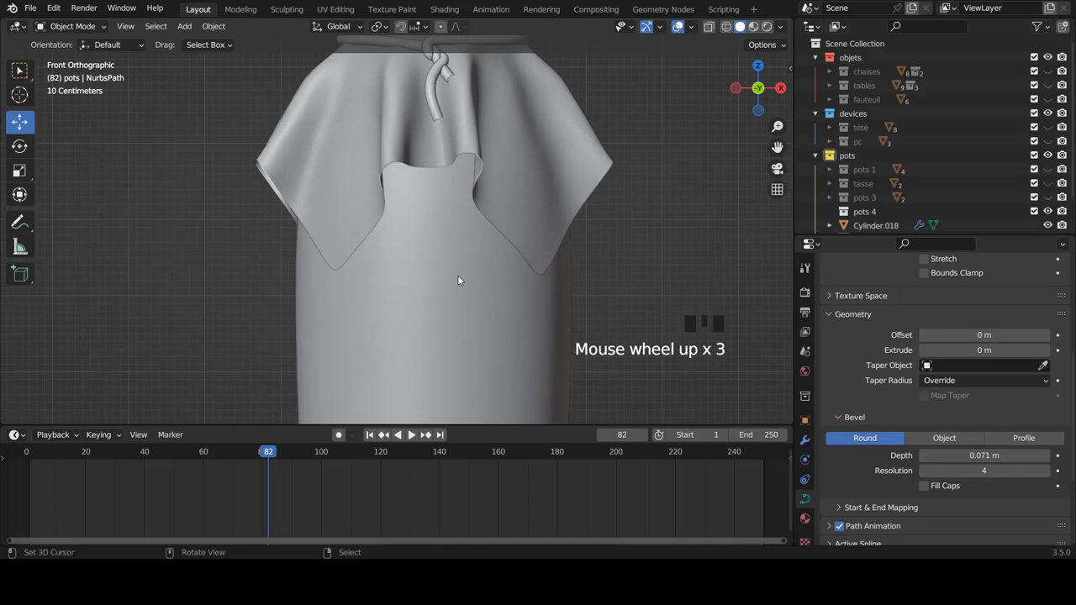
- Duplicate the vase's middle band of faces and separate it into its own label object
right_click(462, 279)
scroll(down, 3)
key(Tab)
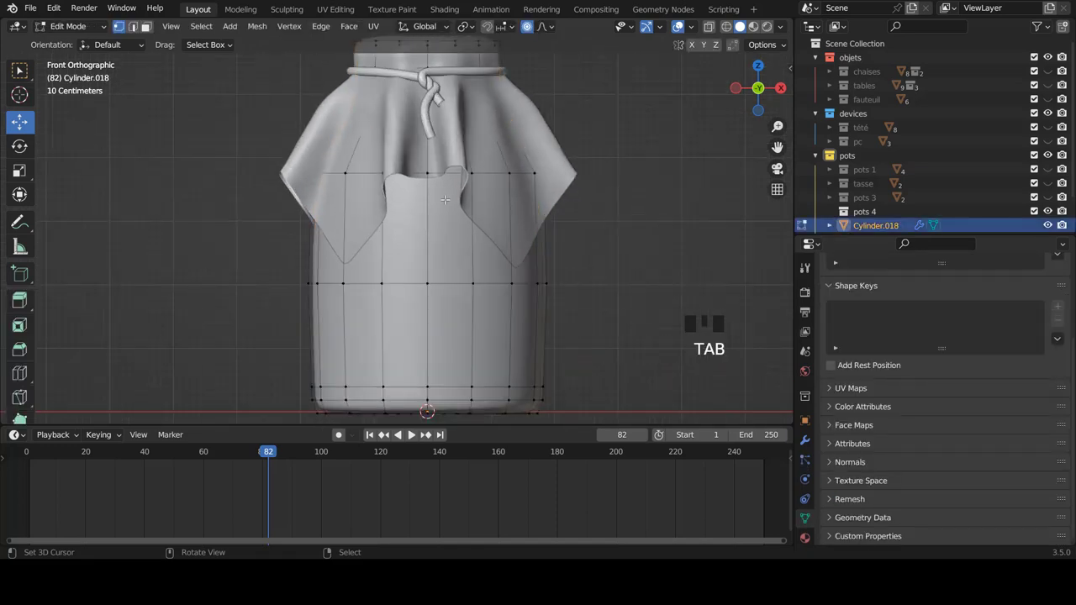
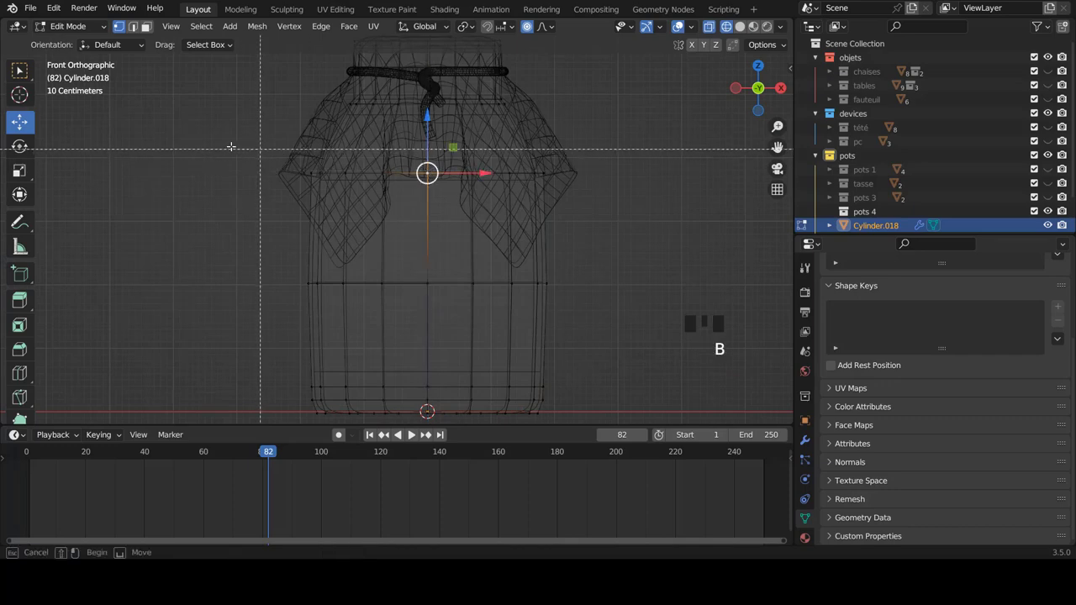
key(z)
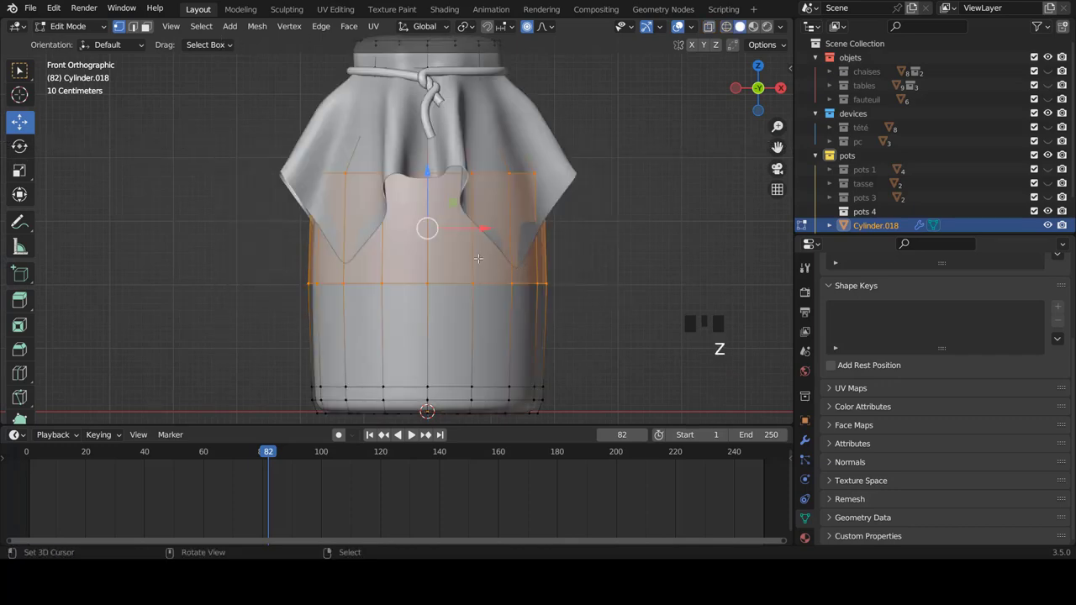
key(shift+d)
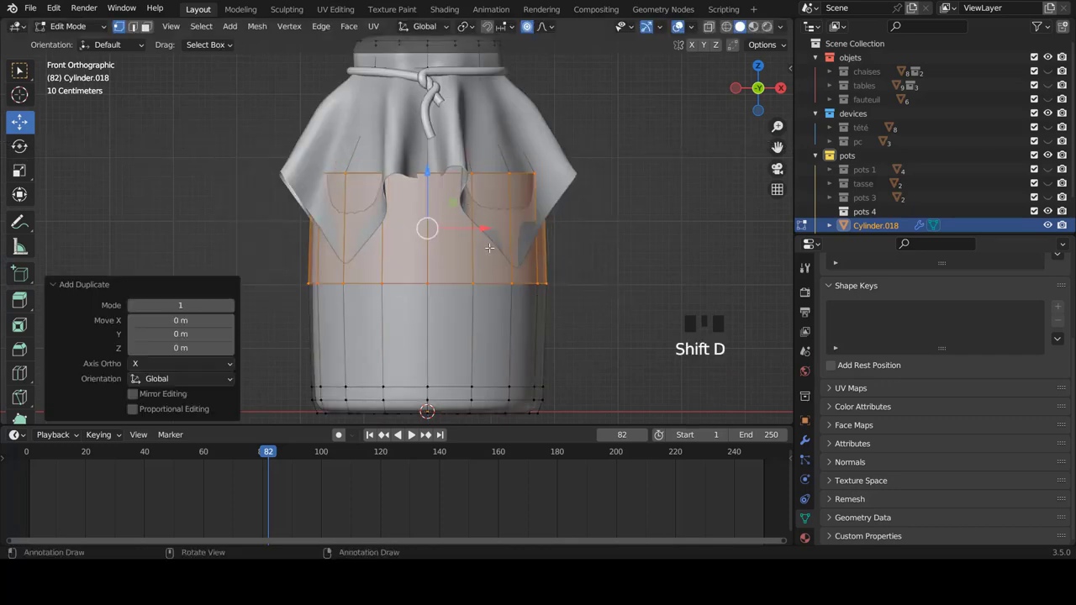
key(p)
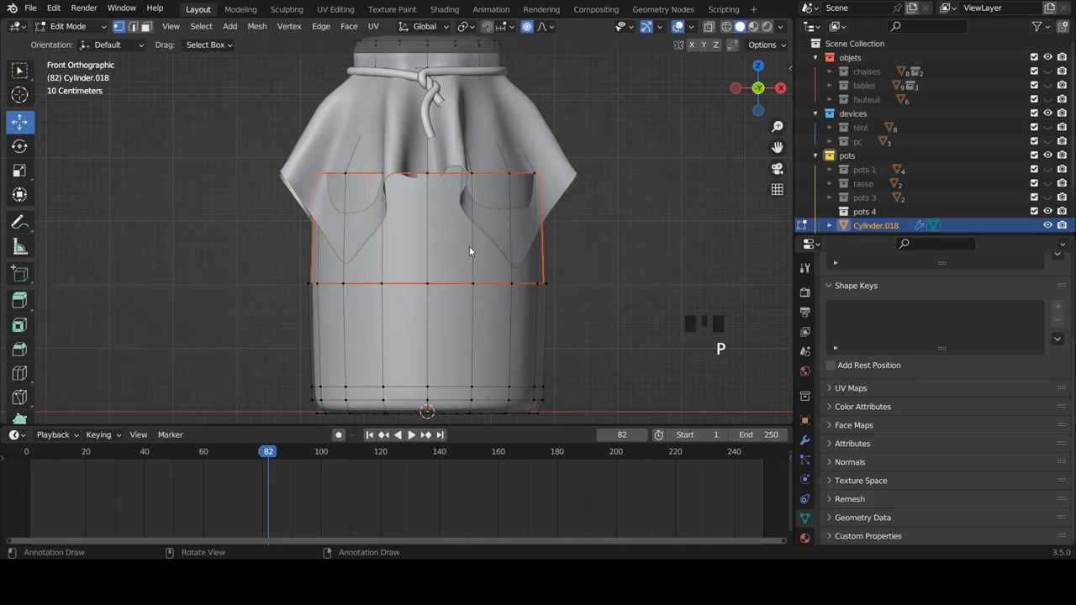
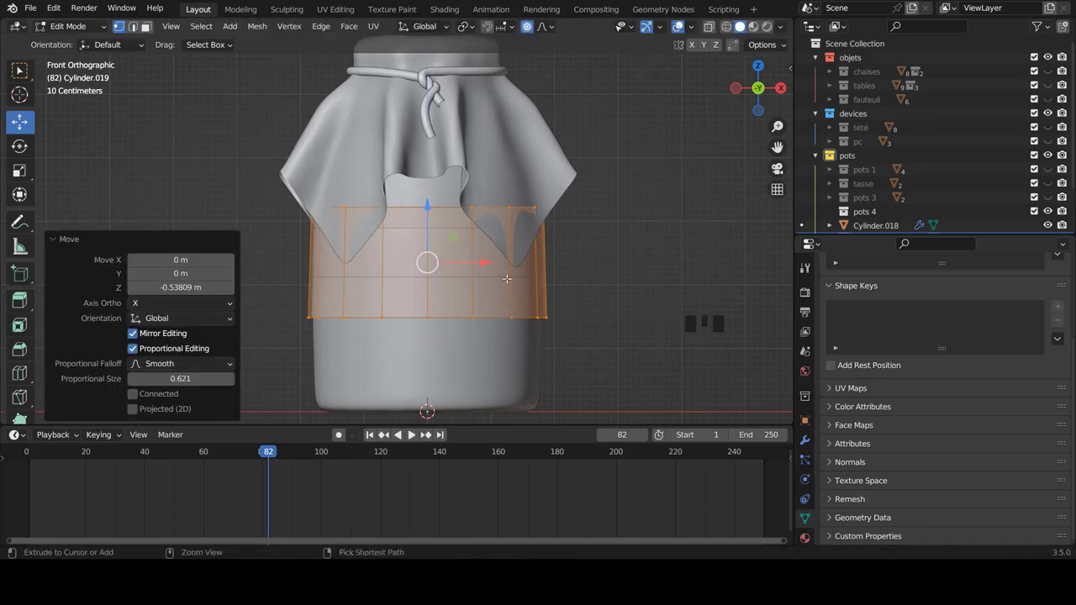
- Add edge loops across the label band, scale and slide them into place, and finish editing
key(ctrl+r)
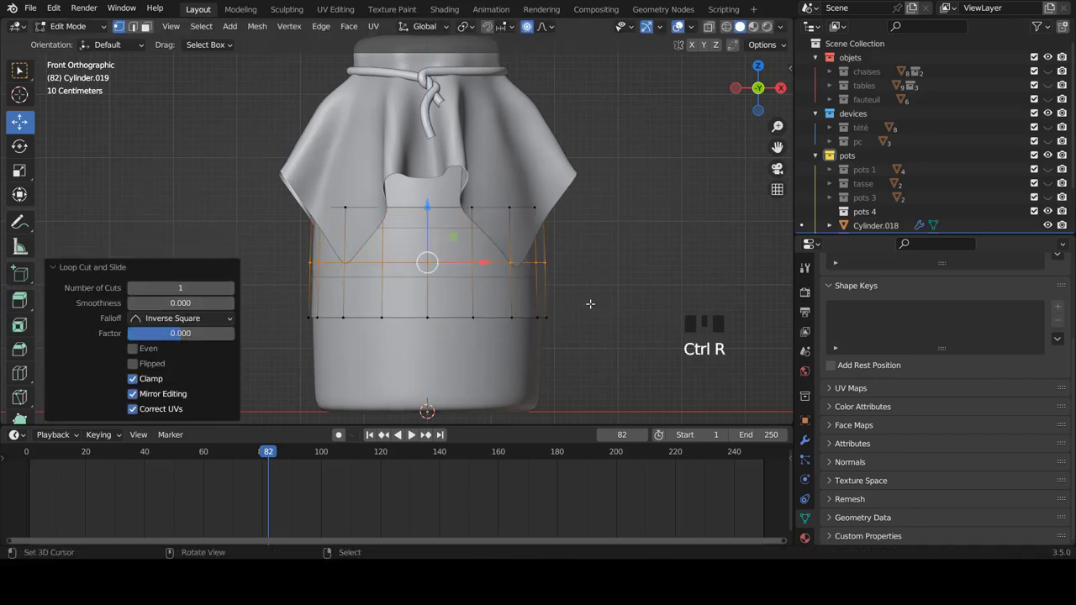
key(s)
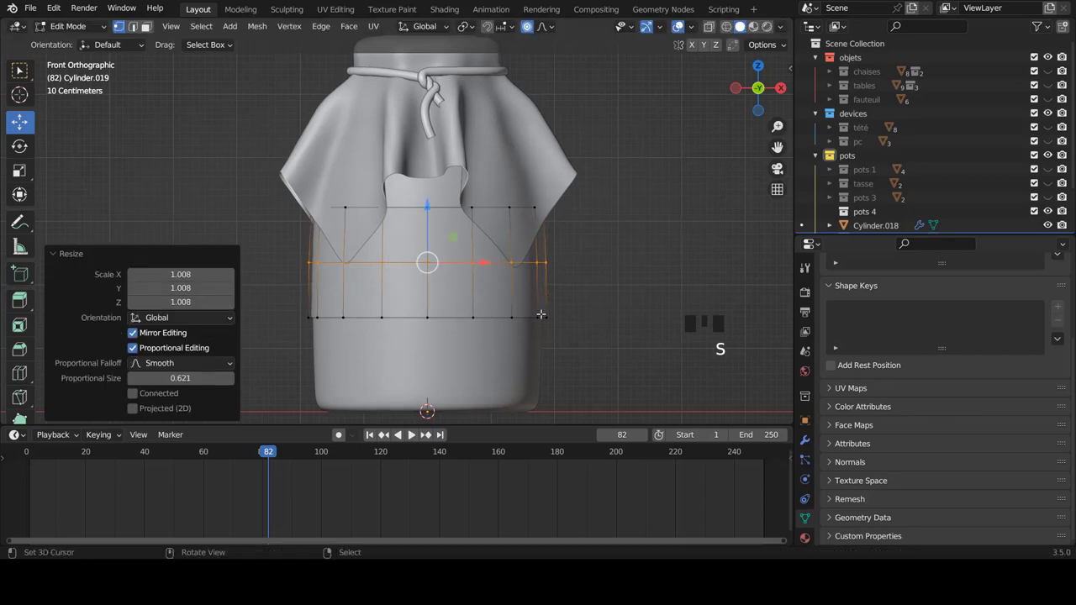
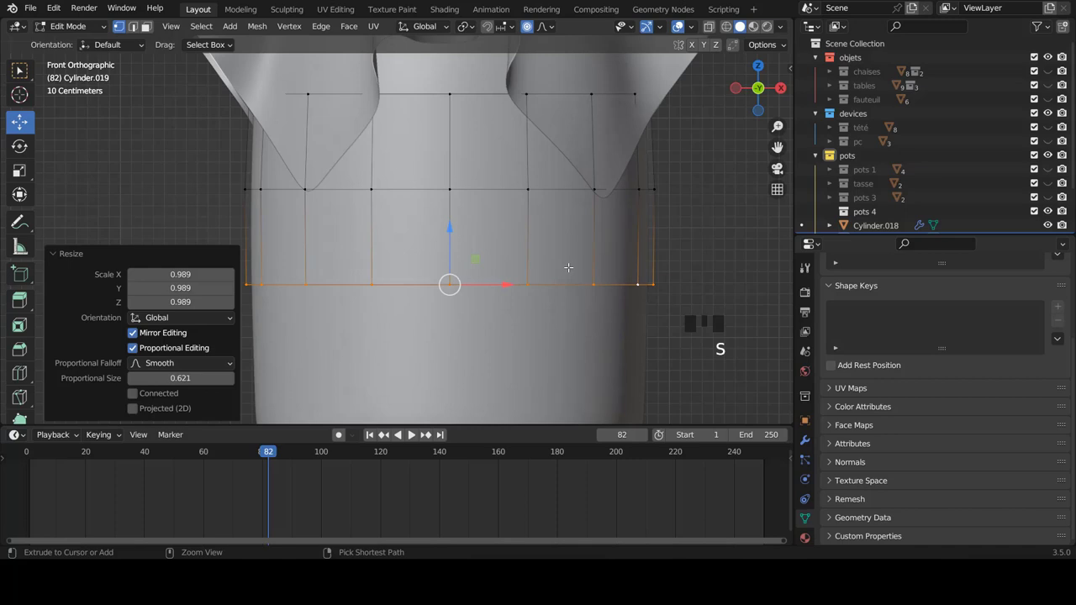
key(ctrl+r)
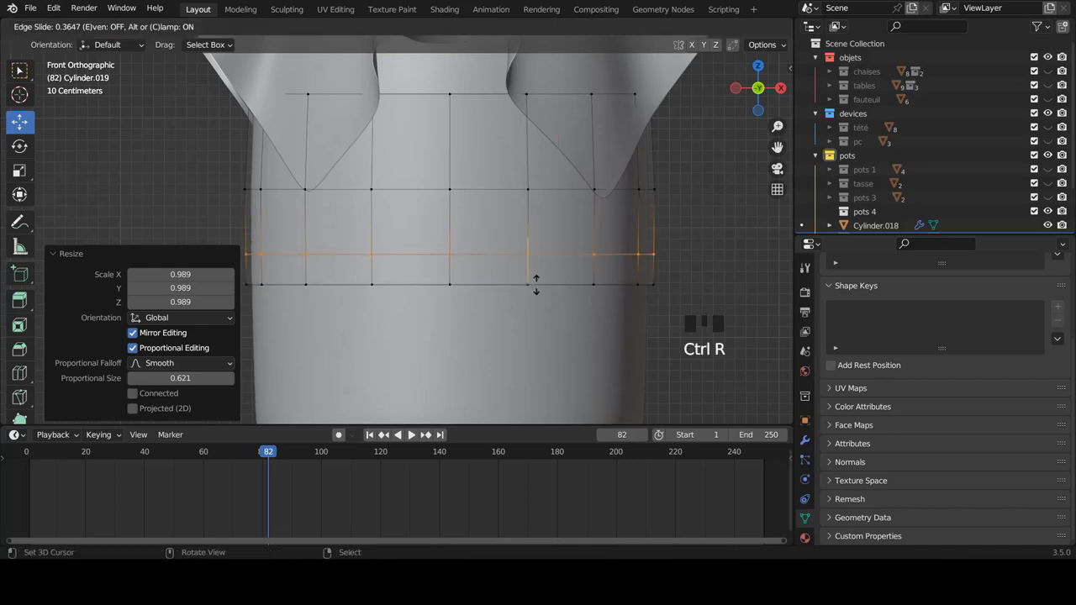
key(ctrl+r)
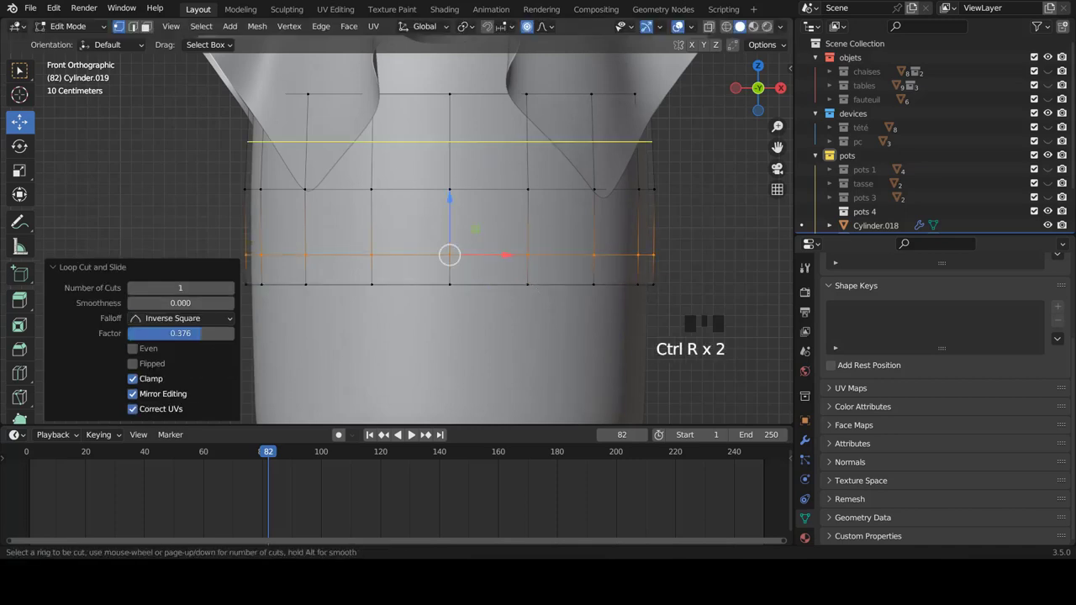
key(Tab)
scroll(down, 3)
key(a)
drag(498, 208, 373, 205)
scroll(up, 3)
drag(441, 213, 554, 216)
scroll(up, 3)
right_click(549, 217)
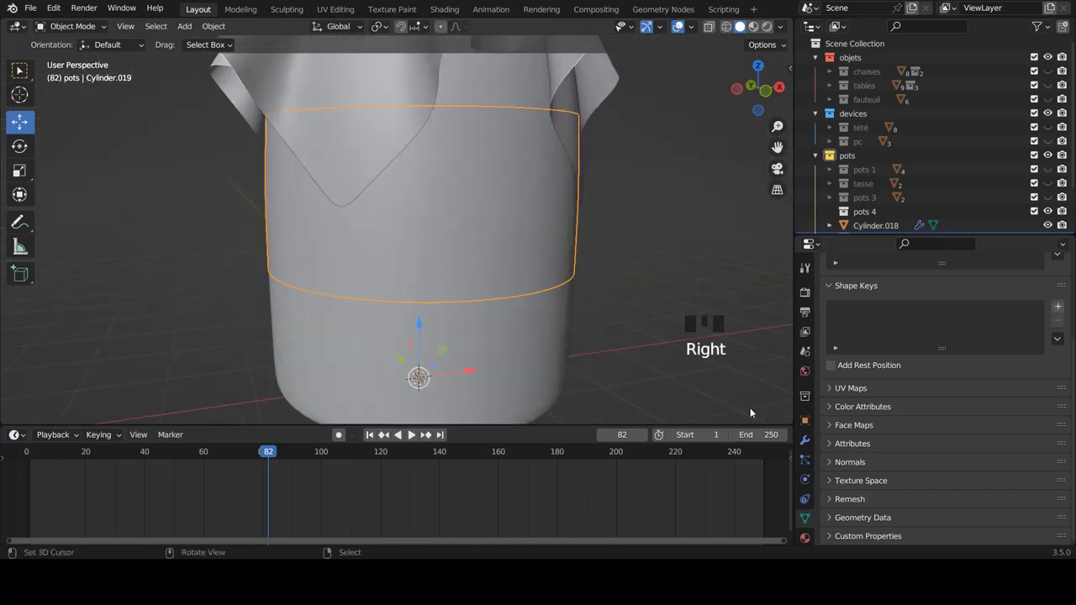
- Add Solidify and Subdivision Surface modifiers to the label band Cylinder.019
click(805, 437)
drag(825, 332, 867, 350)
drag(835, 353, 1057, 305)
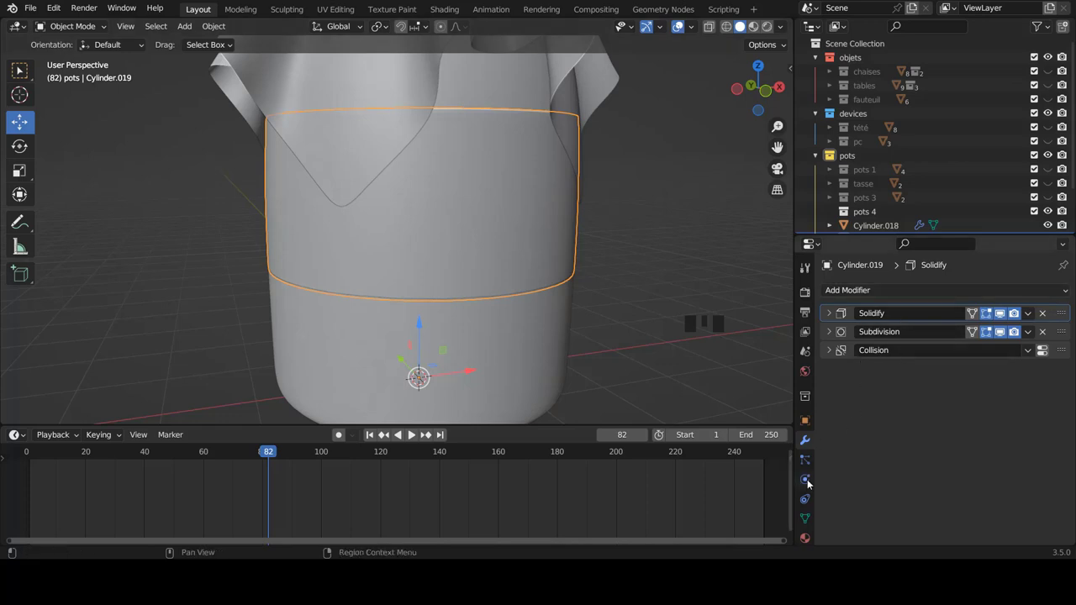
- Enable Collision physics for the band and select the vase body Cylinder.018 for collision
click(810, 482)
drag(831, 305, 546, 227)
scroll(up, 3)
scroll(down, 3)
drag(555, 162, 543, 162)
scroll(up, 3)
right_click(531, 152)
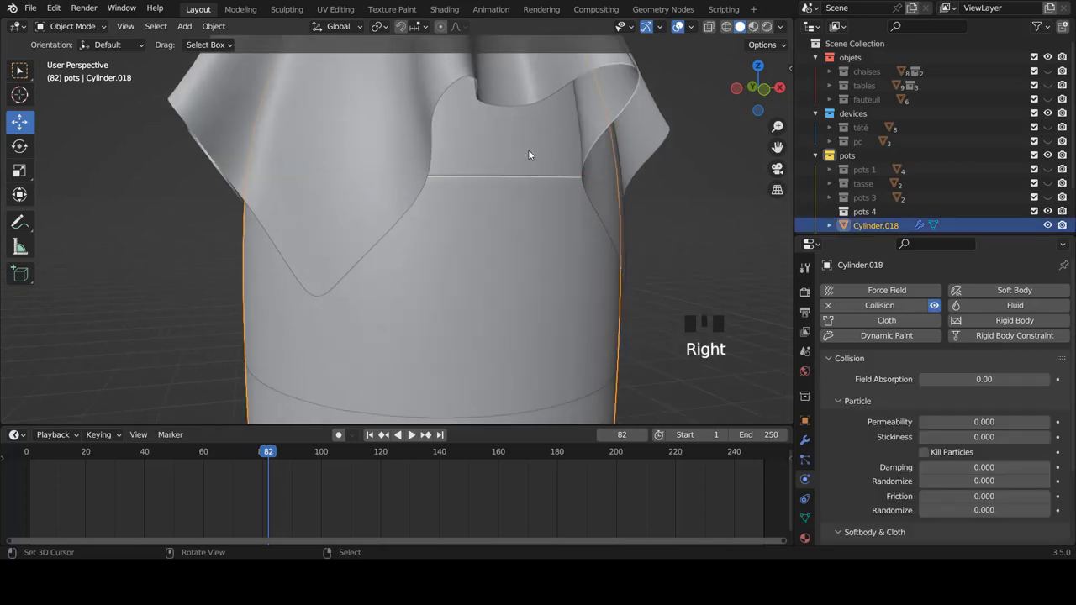
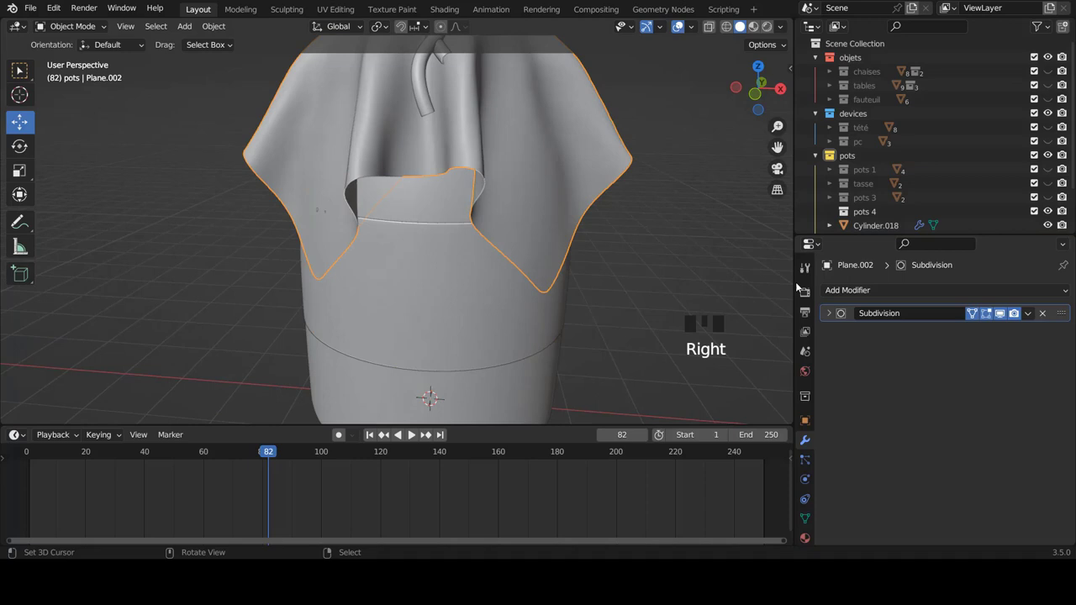
- Set the cloth Plane.002 Solidify thickness to about 0.079 m with Offset -1
drag(850, 290, 610, 240)
drag(611, 239, 621, 251)
scroll(up, 3)
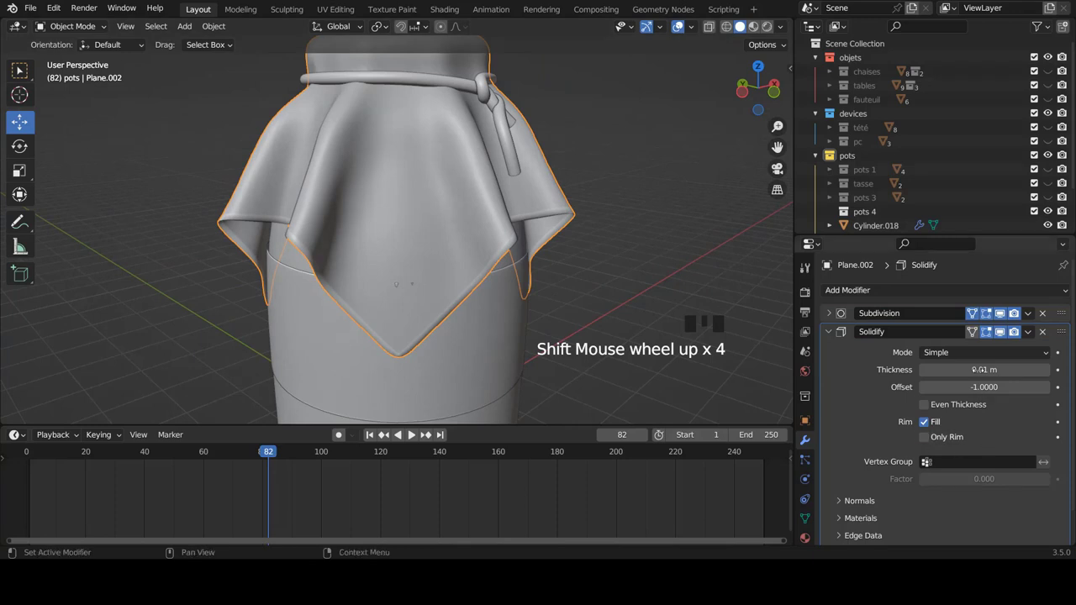
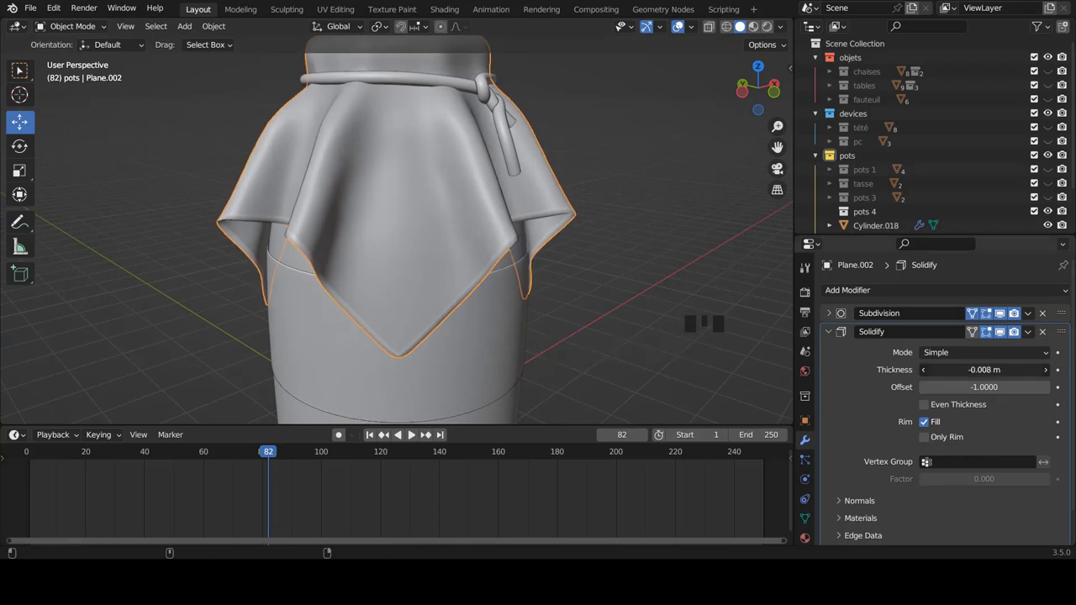
drag(435, 306, 823, 330)
click(823, 331)
drag(848, 334, 1017, 308)
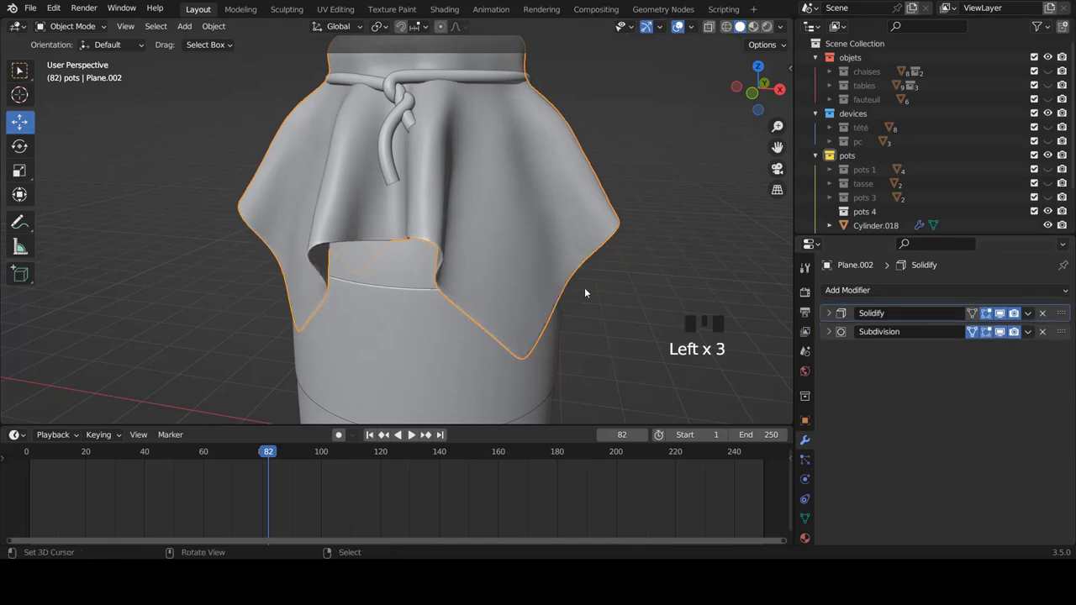
- Nudge the cloth thickness slightly higher and check the vase from the front view
drag(633, 271, 675, 254)
scroll(up, 3)
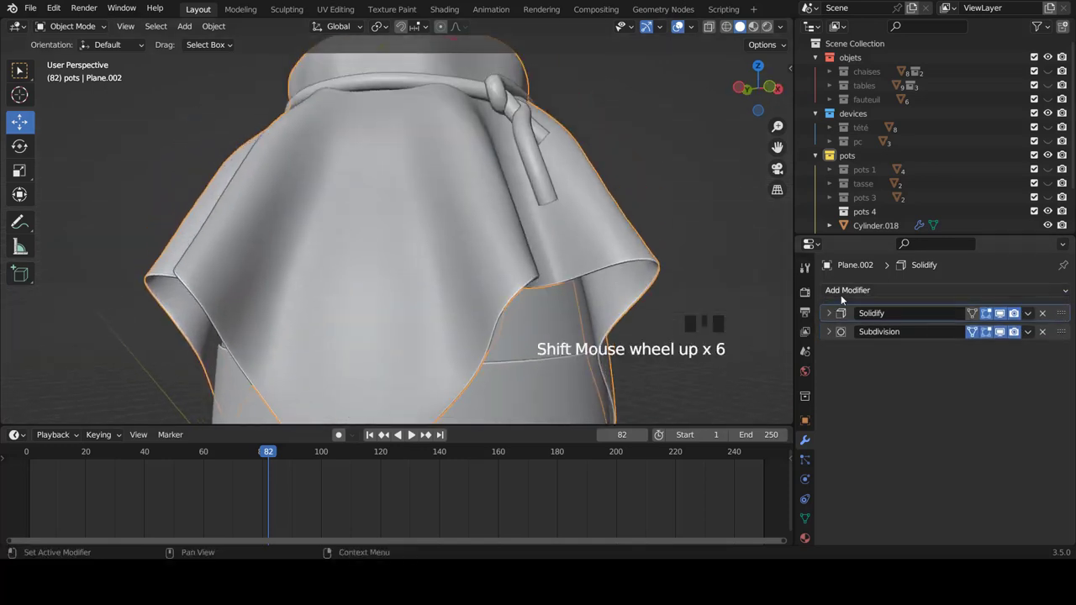
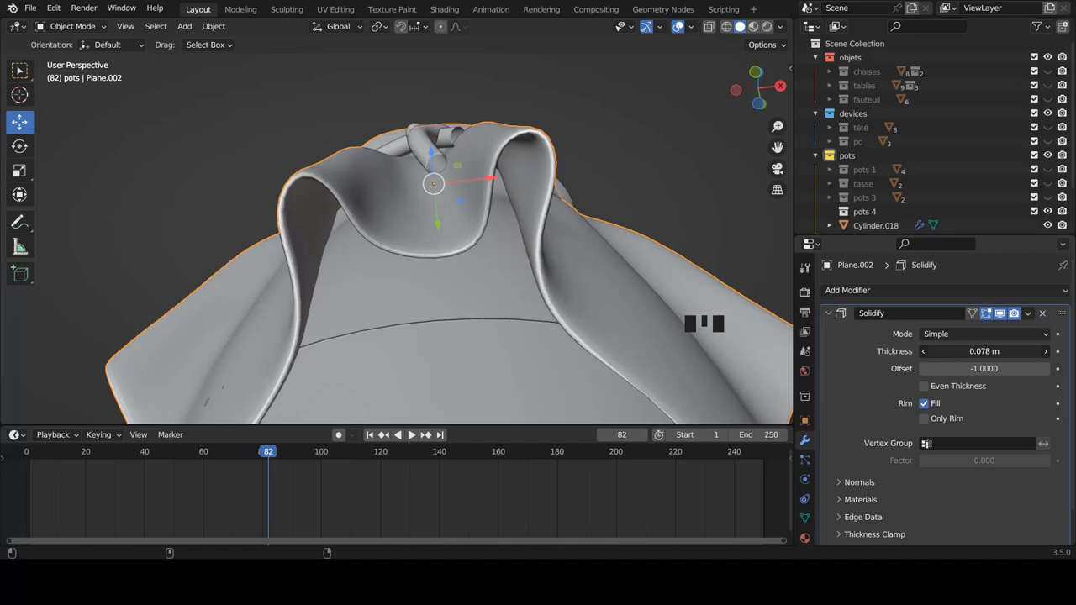
scroll(down, 3)
drag(425, 250, 428, 280)
key(KP_1)
drag(479, 254, 505, 253)
key(KP_1)
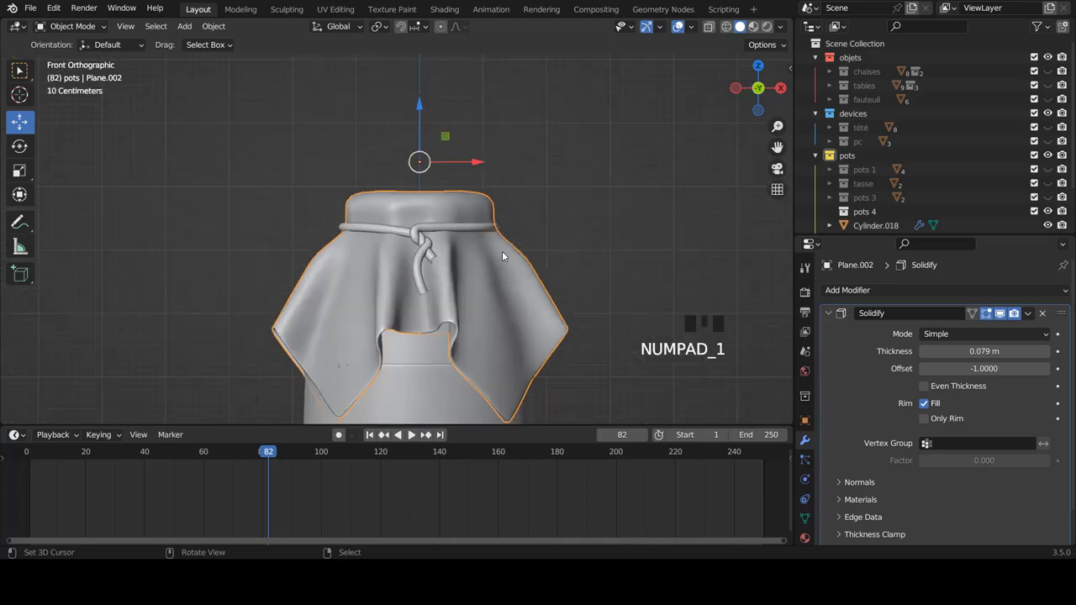
- Duplicate the rope curve in place and hide the spare copy
scroll(down, 3)
scroll(up, 3)
scroll(down, 3)
drag(377, 228, 463, 241)
key(KP_1)
scroll(up, 3)
right_click(456, 239)
key(shift+d)
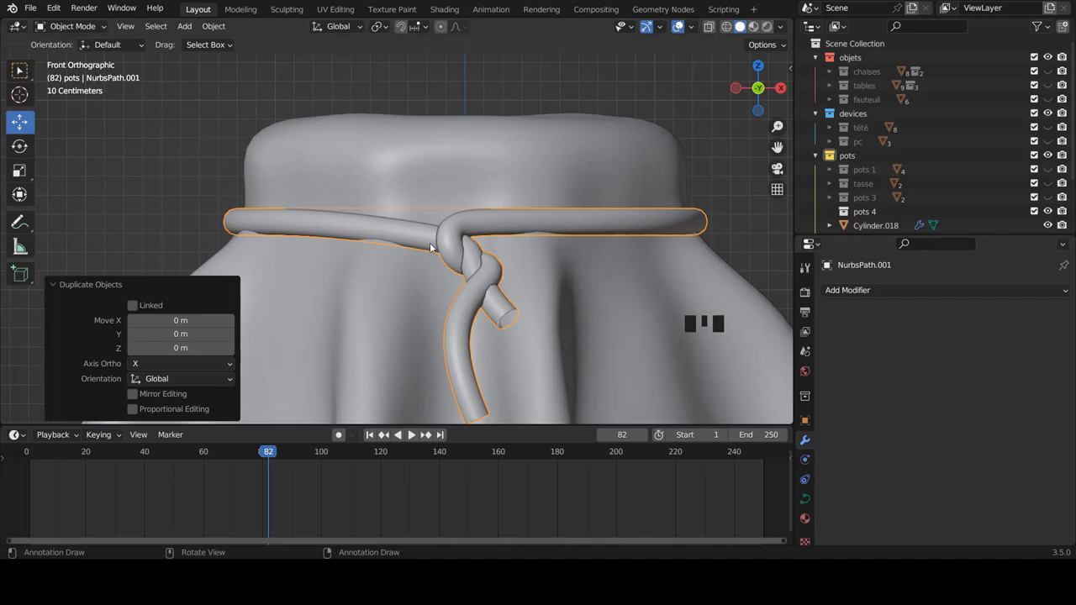
key(h)
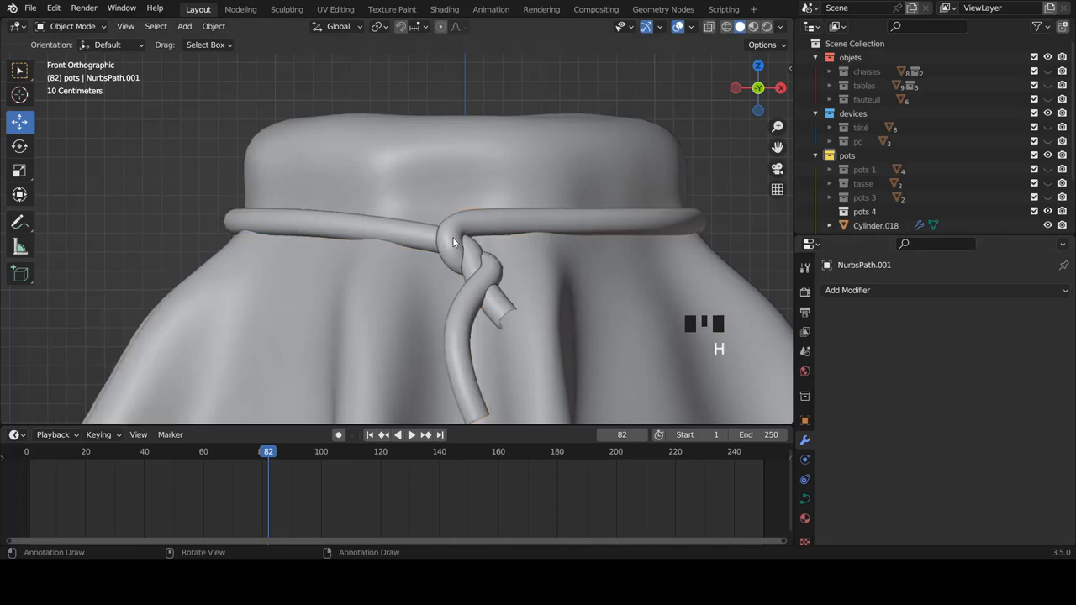
- Lower the rope curve's Preview U resolution to 4 in Object Data properties
right_click(457, 242)
scroll(down, 3)
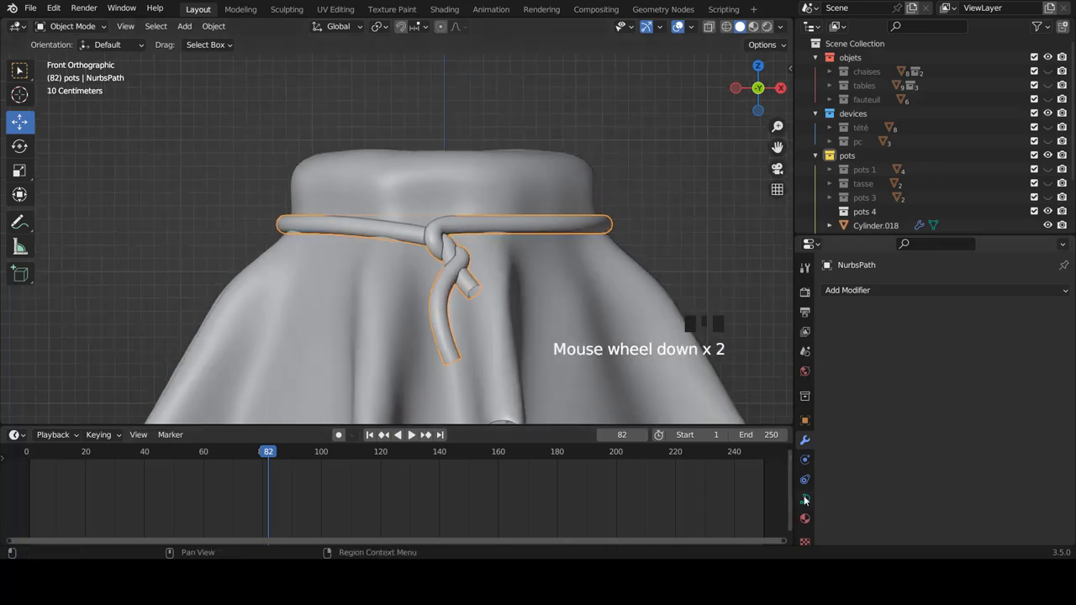
click(807, 498)
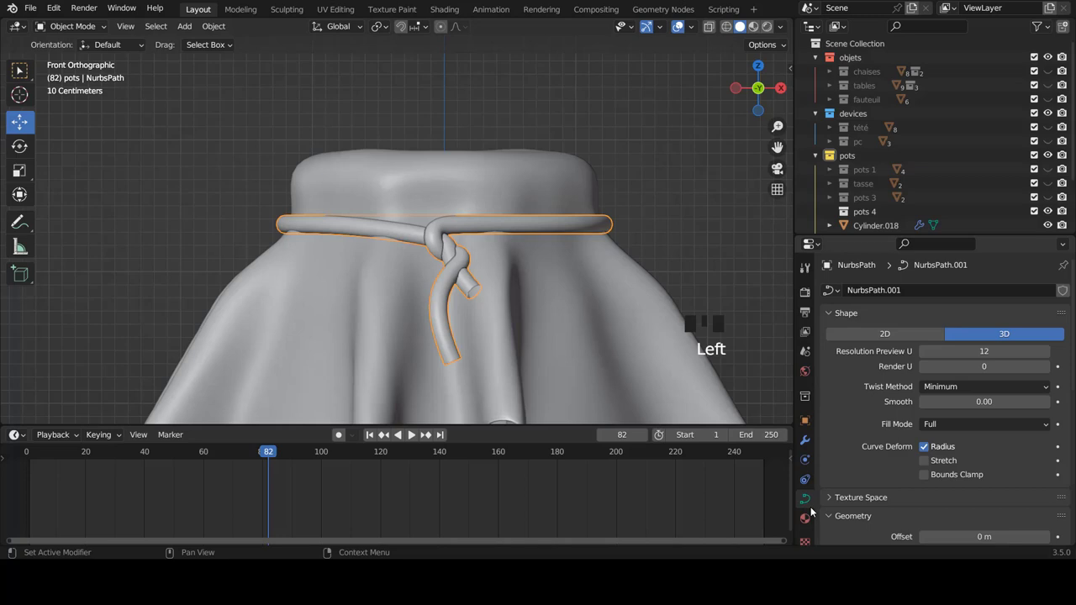
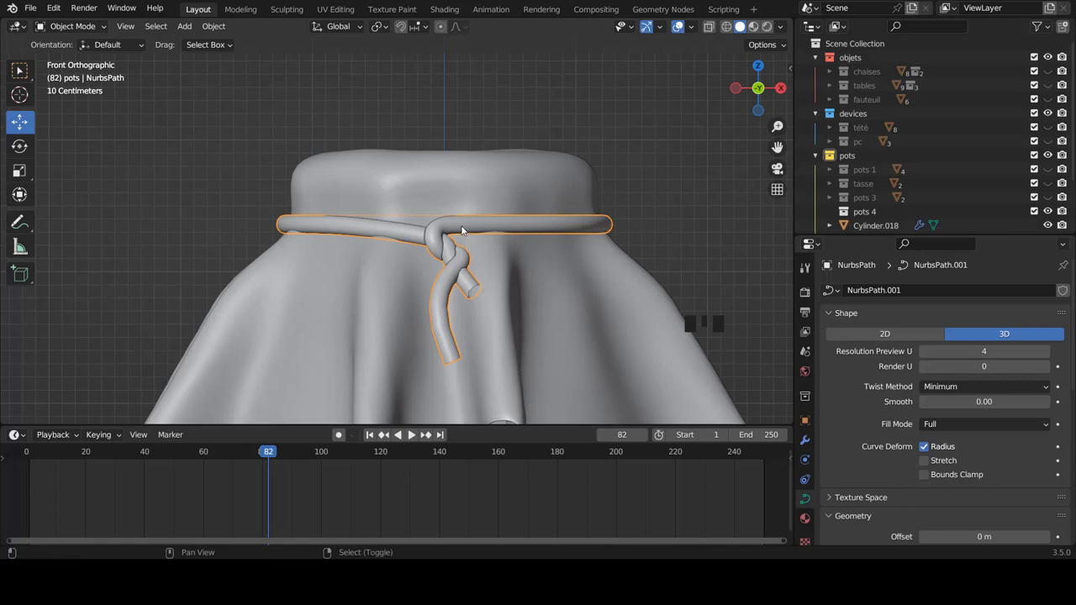
scroll(down, 3)
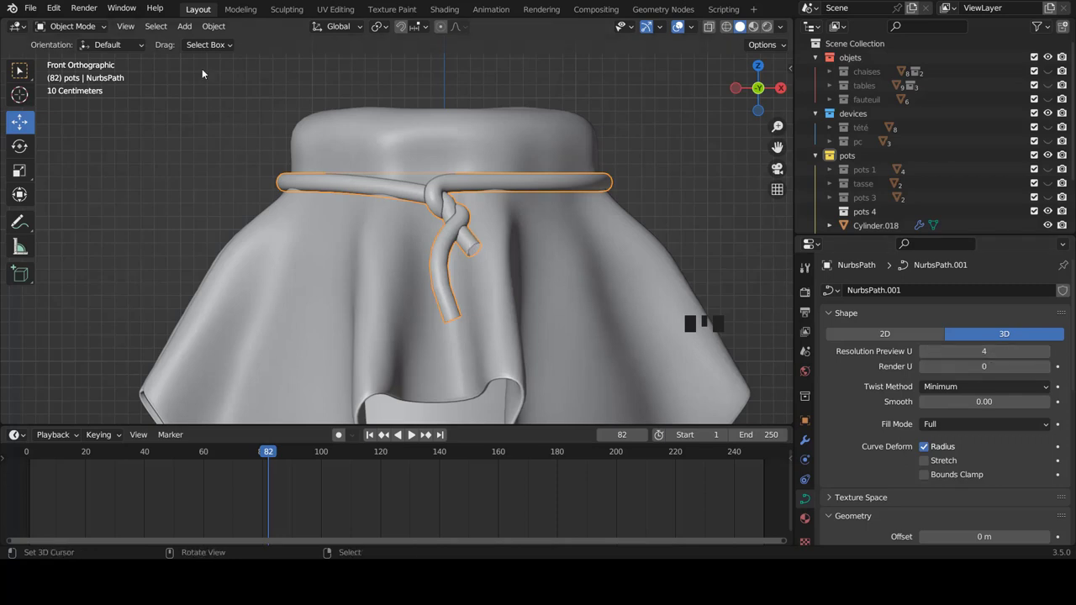
- Convert the knotted rope curve to a mesh and enter Edit Mode on it
drag(216, 30, 346, 446)
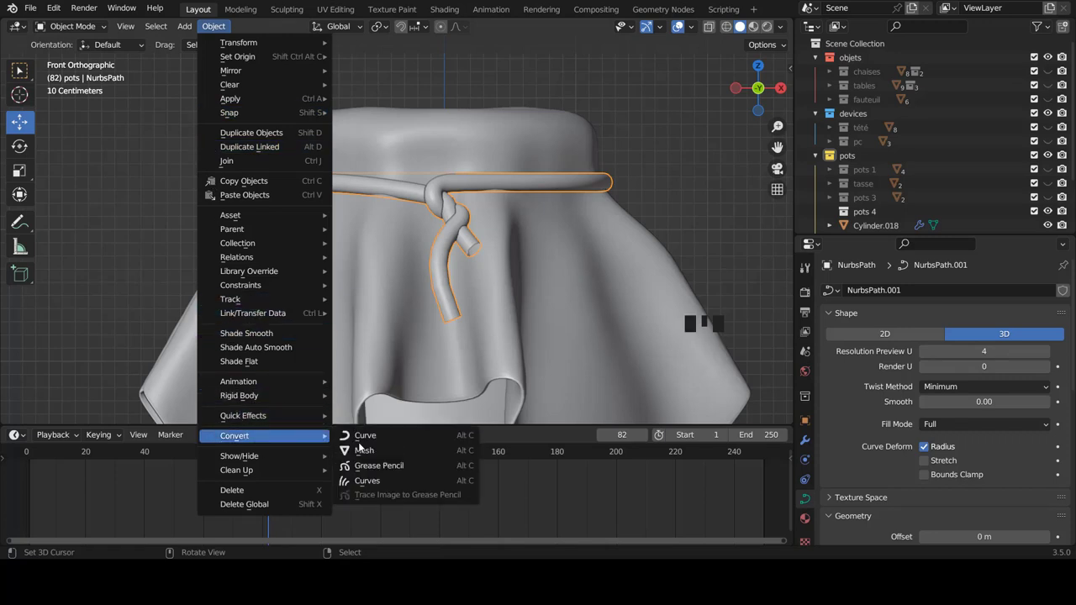
scroll(up, 3)
key(Tab)
scroll(up, 3)
scroll(down, 3)
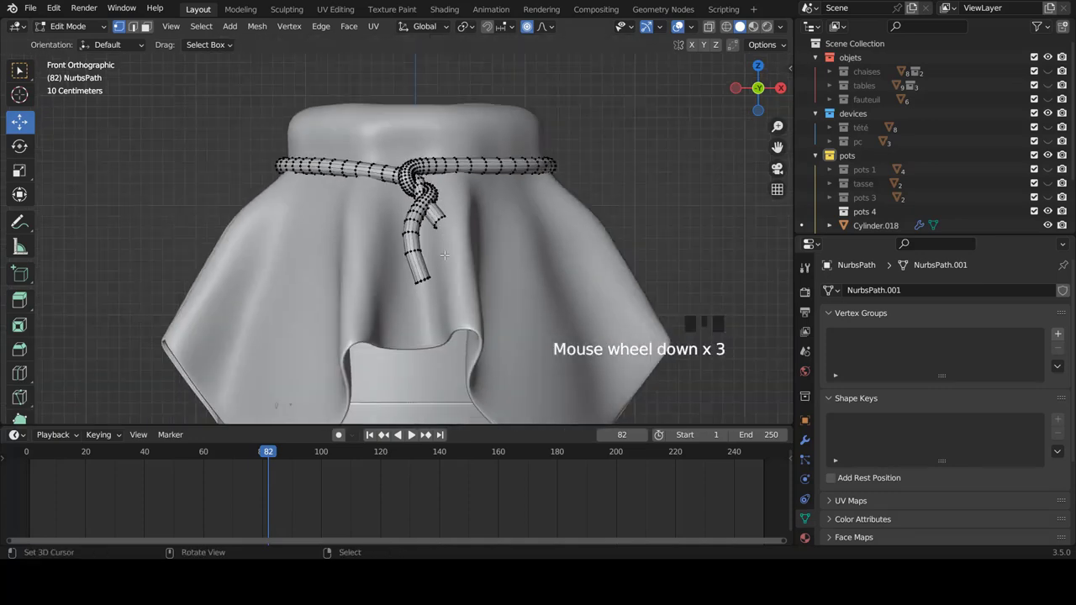
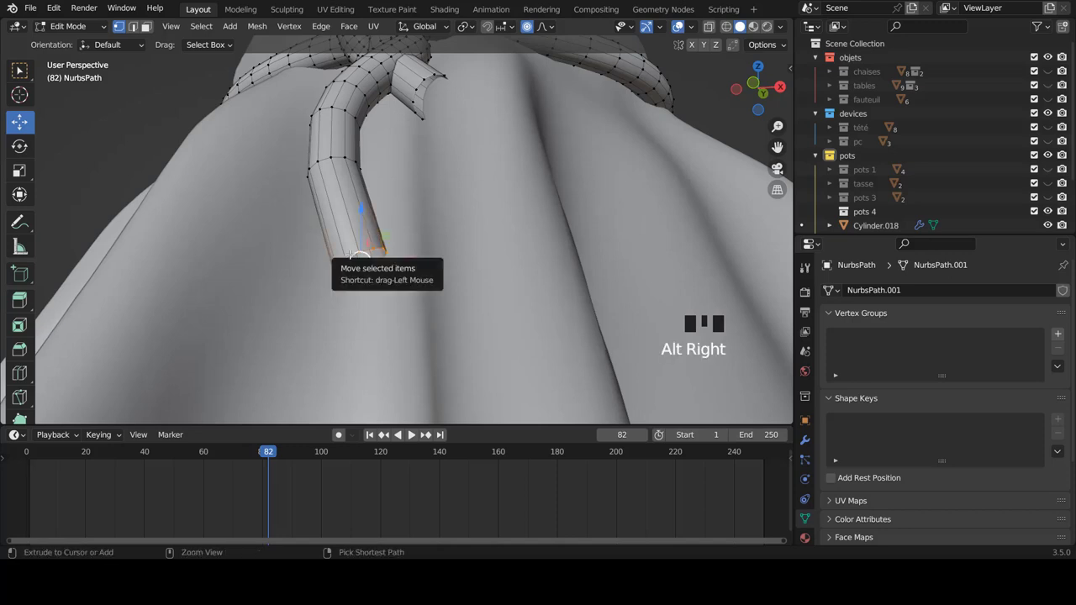
- Grid-fill the rope's open ends and add edge loops slid close to each end
key(ctrl+f)
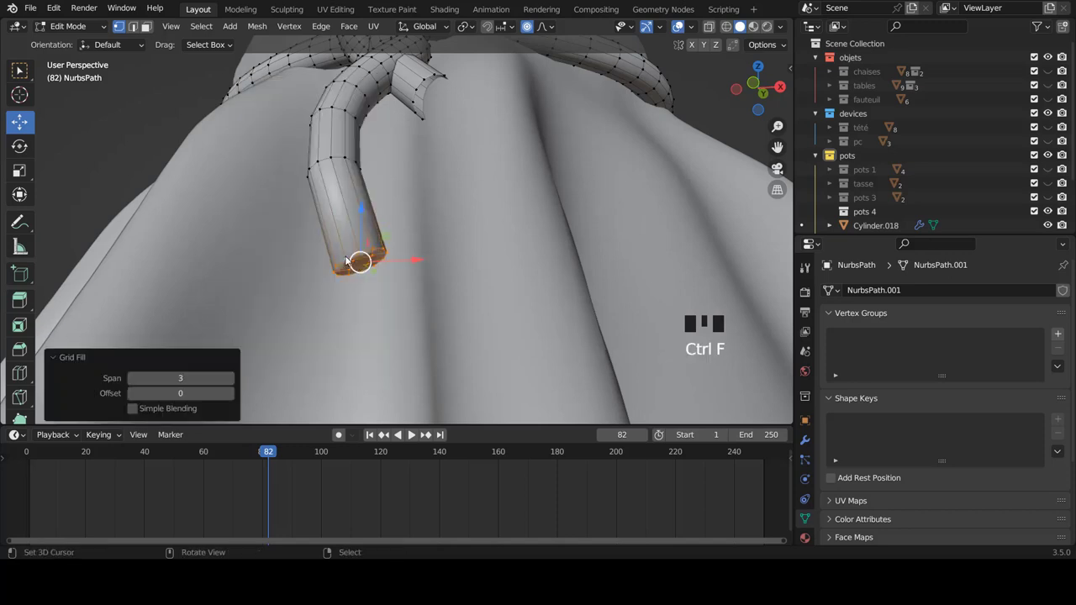
key(ctrl+r)
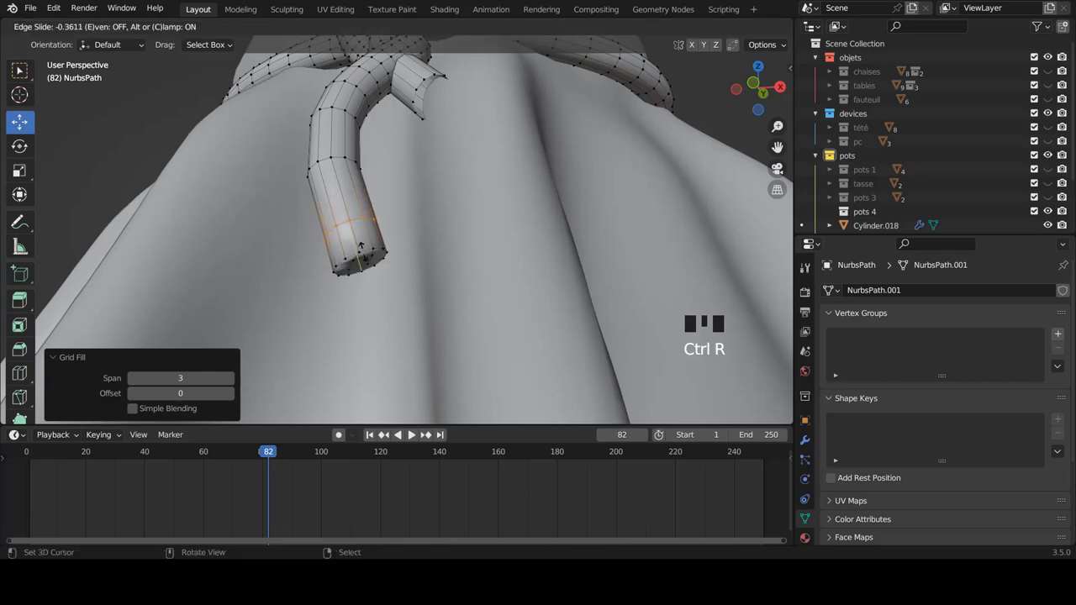
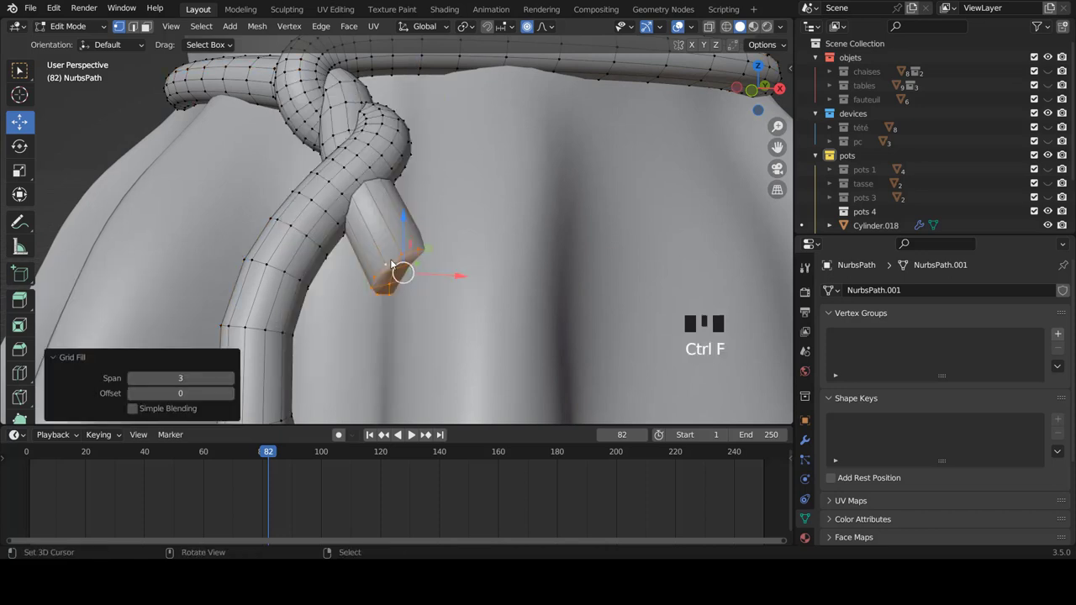
key(ctrl+r)
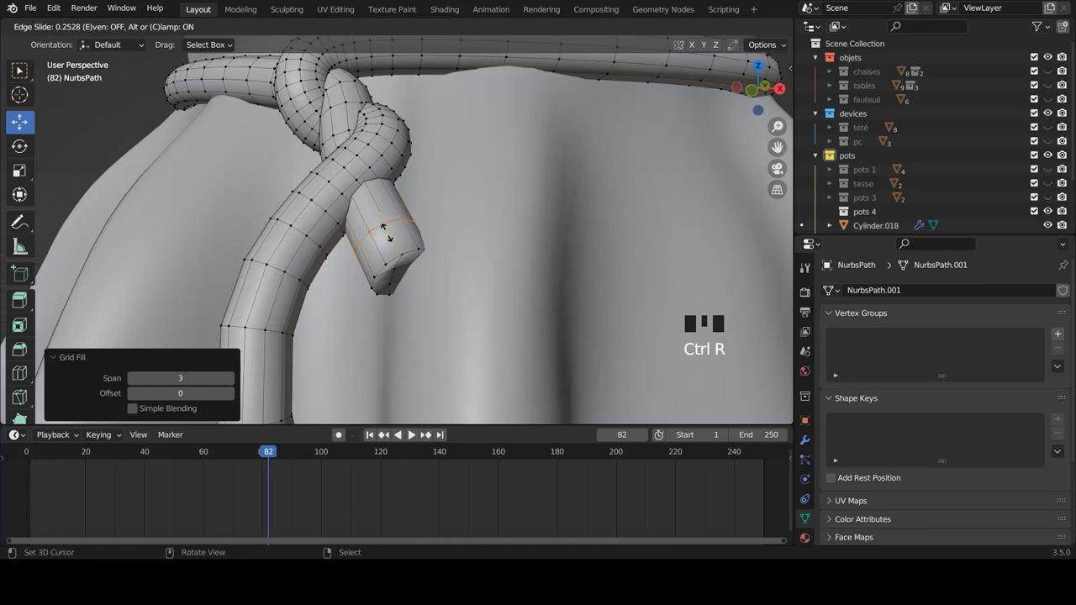
key(ctrl+r)
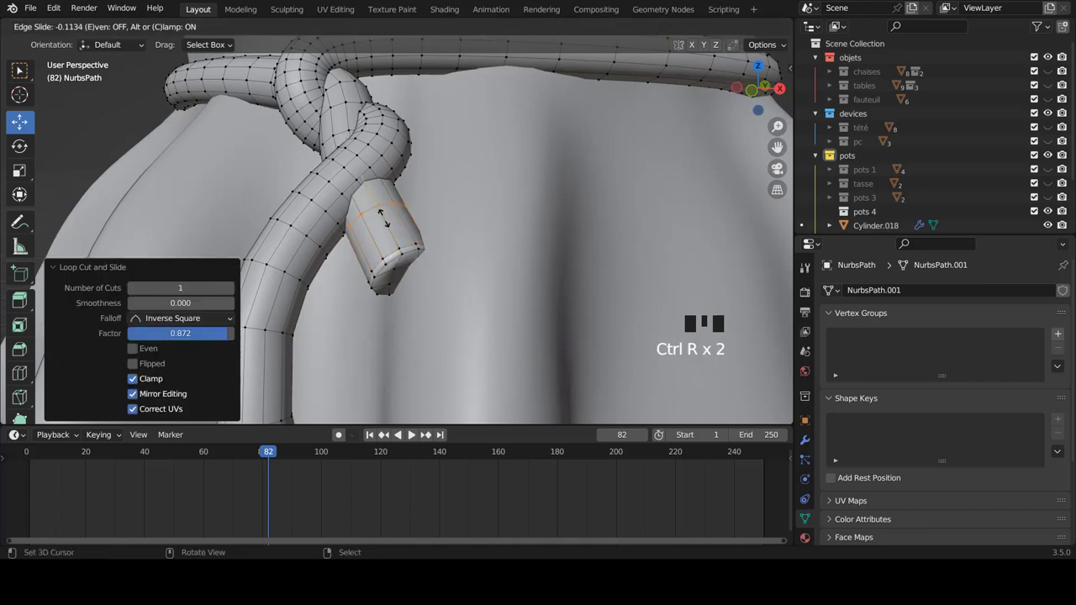
scroll(down, 3)
key(ctrl+r)
scroll(down, 3)
- Return to Object Mode and reselect the rope mesh on the draped vase
key(Tab)
key(a)
scroll(down, 3)
drag(457, 254, 477, 251)
scroll(down, 3)
middle_click(470, 258)
scroll(up, 3)
right_click(434, 207)
- Give the rope mesh a Catmull-Clark Subdivision modifier with viewport 1 and render 2
click(810, 443)
drag(899, 292, 442, 270)
scroll(down, 3)
key(a)
scroll(down, 3)
key(KP_1)
scroll(down, 3)
scroll(down, 3)
drag(438, 251, 895, 199)
scroll(down, 3)
click(872, 164)
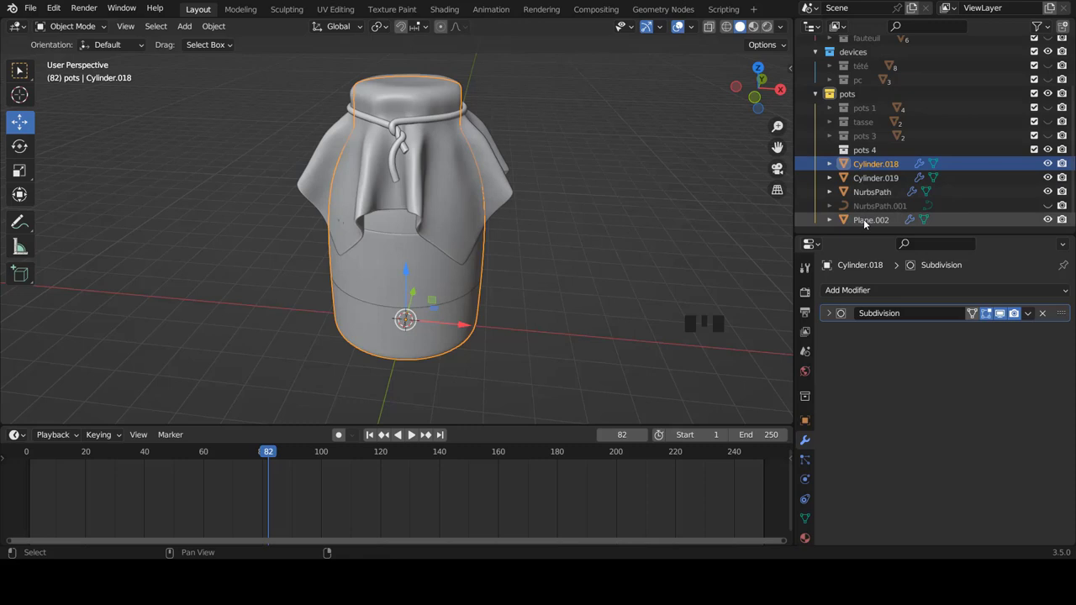
- Move Cylinder.018 through Plane.002 into the pots 4 collection, collapse it, and select the cloth
click(867, 221)
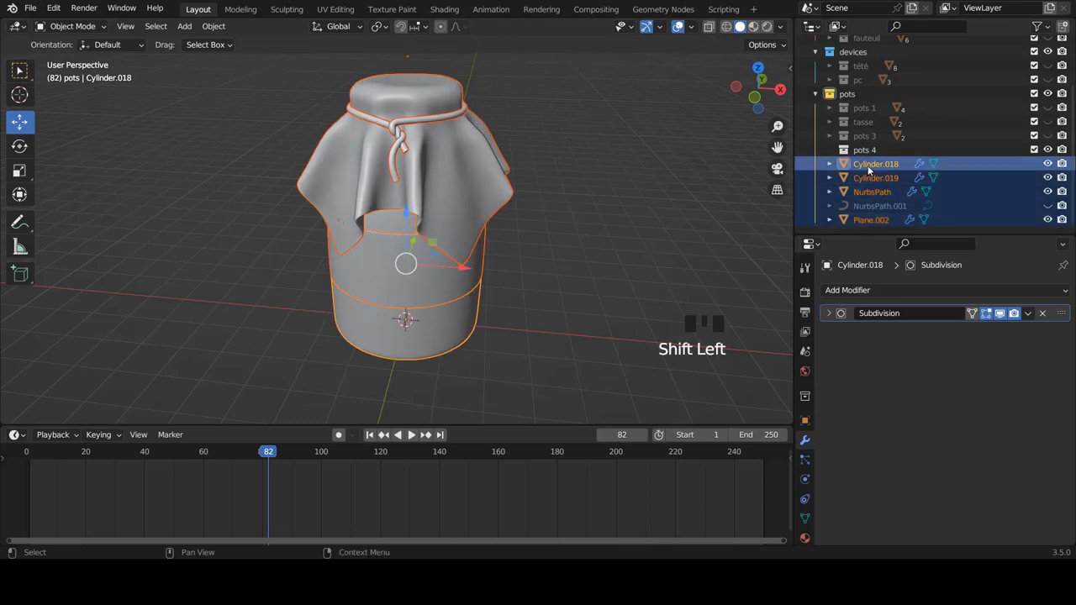
click(872, 164)
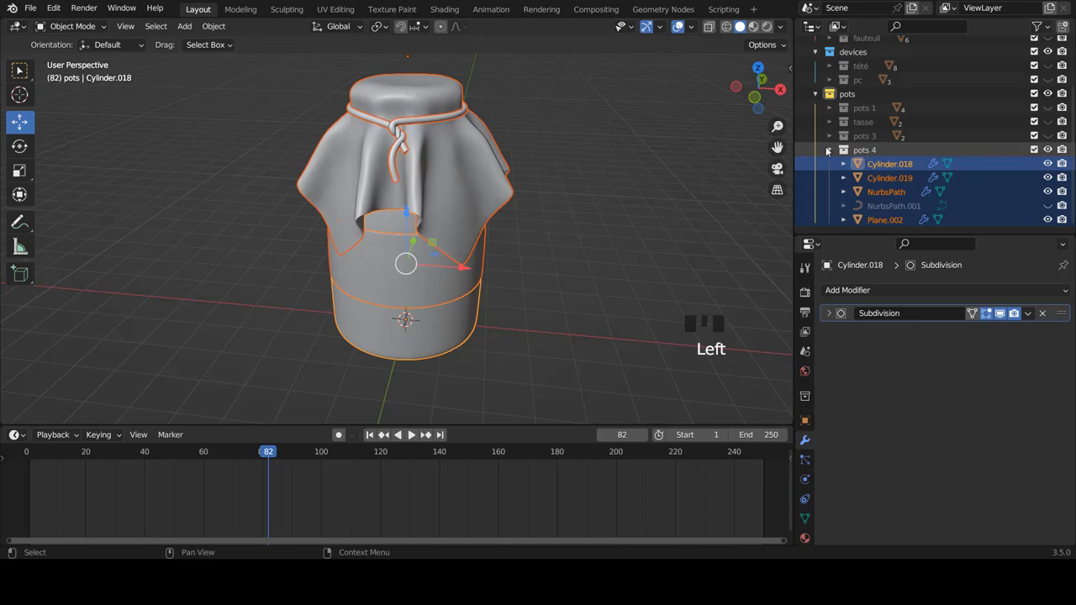
click(829, 151)
click(830, 213)
scroll(down, 3)
click(887, 221)
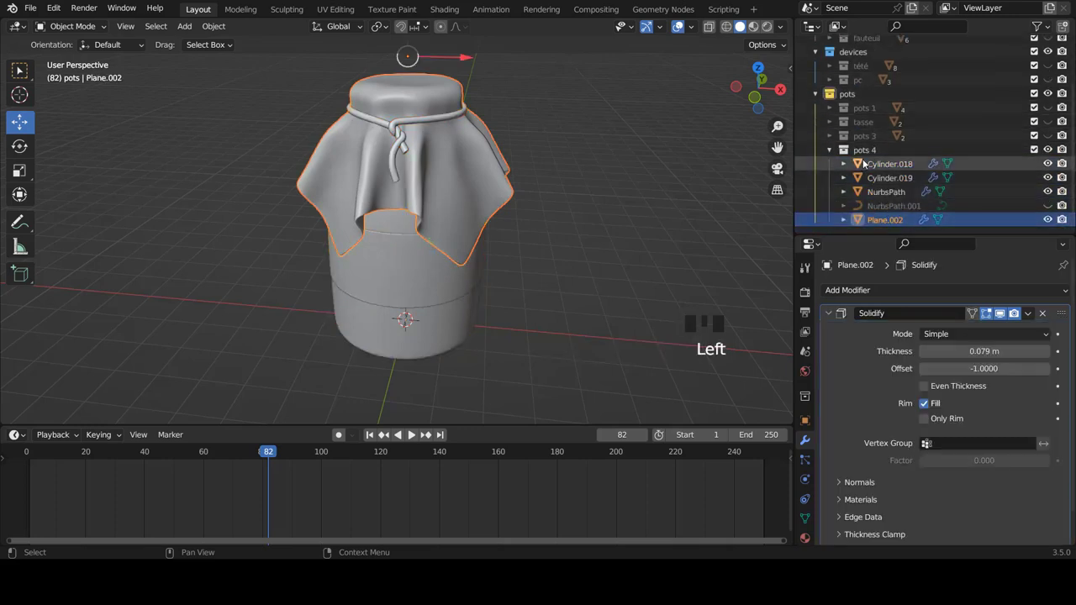
key(b)
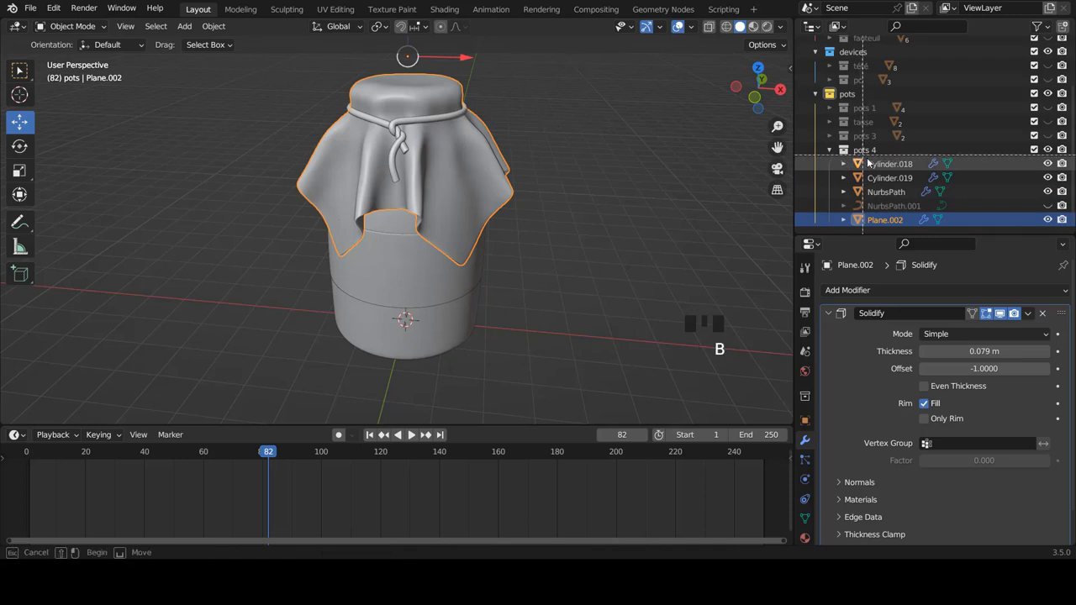